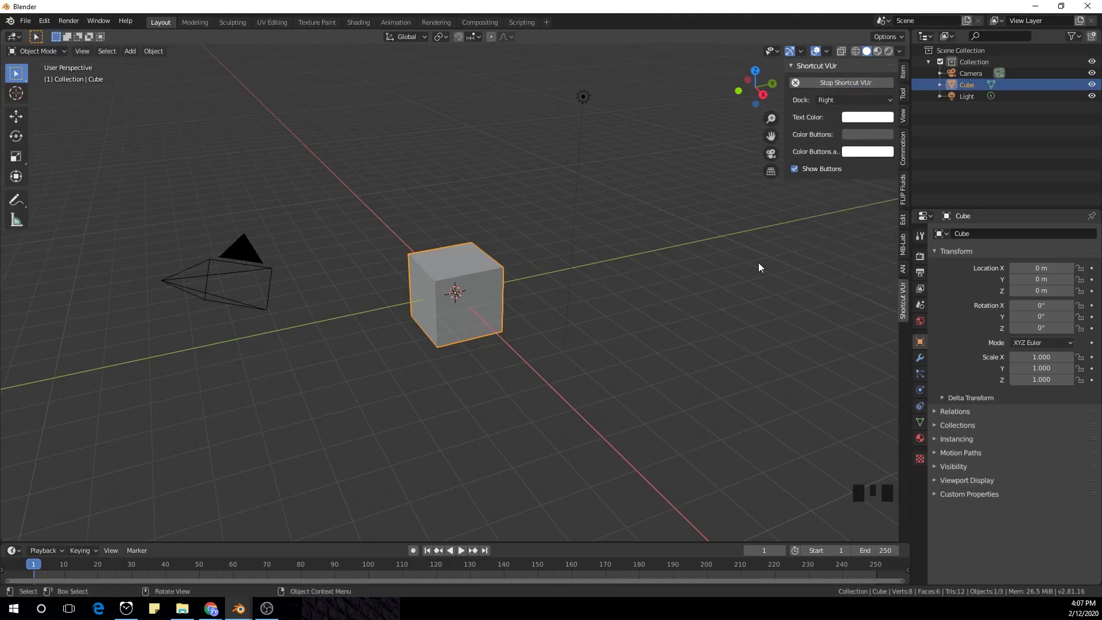
Delete the default cube, camera and light to empty the scene.
{"action": "key", "text": "n"}
{"action": "left_click", "coordinate": [678, 329]}
{"action": "scroll", "scroll_direction": "down", "scroll_amount": 3}
{"action": "key", "text": "a"}
{"action": "key", "text": "x"}
Add a plane, merge its vertices into one point and offset it from the centre.
{"action": "key", "text": "shift+a"}
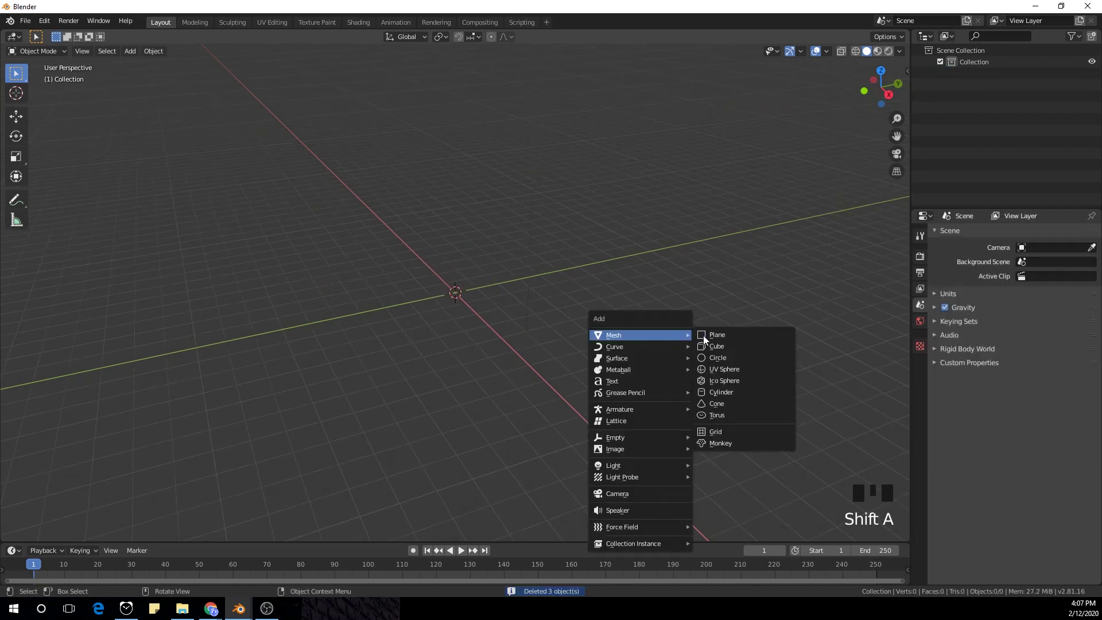
{"action": "key", "text": "KP_7"}
{"action": "key", "text": "Tab"}
{"action": "scroll", "scroll_direction": "up", "scroll_amount": 3}
{"action": "scroll", "scroll_direction": "down", "scroll_amount": 3}
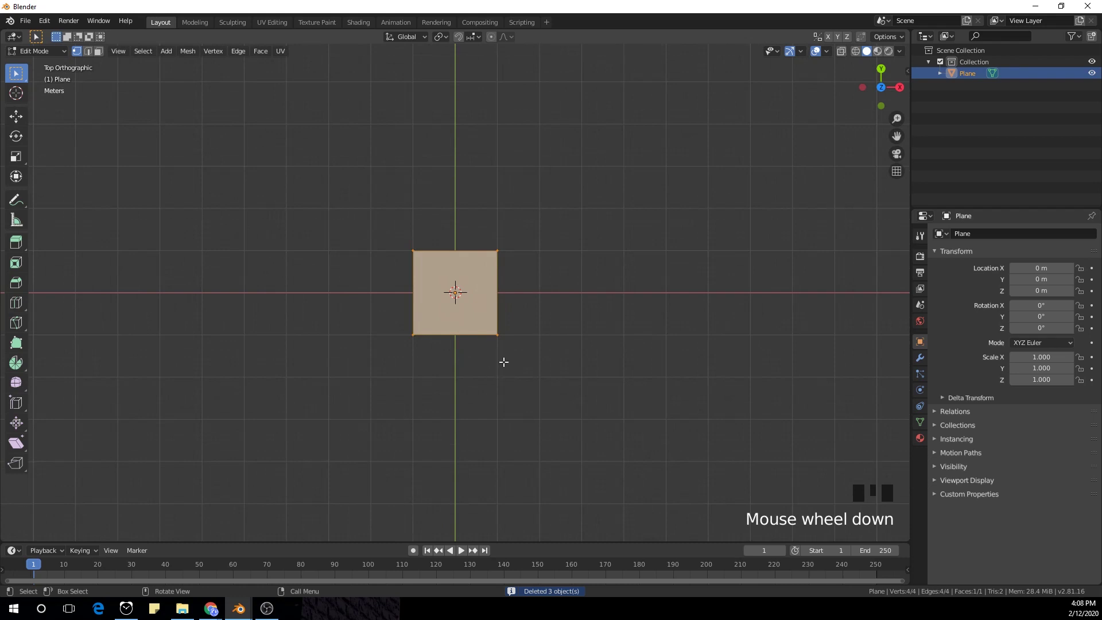
{"action": "key", "text": "c"}
{"action": "key", "text": "x"}
{"action": "key", "text": "Tab"}
Give the single-vertex object a Screw modifier so it spins into a circle.
{"action": "left_click", "coordinate": [918, 363]}
{"action": "left_click_drag", "start_coordinate": [996, 237], "coordinate": [897, 390]}
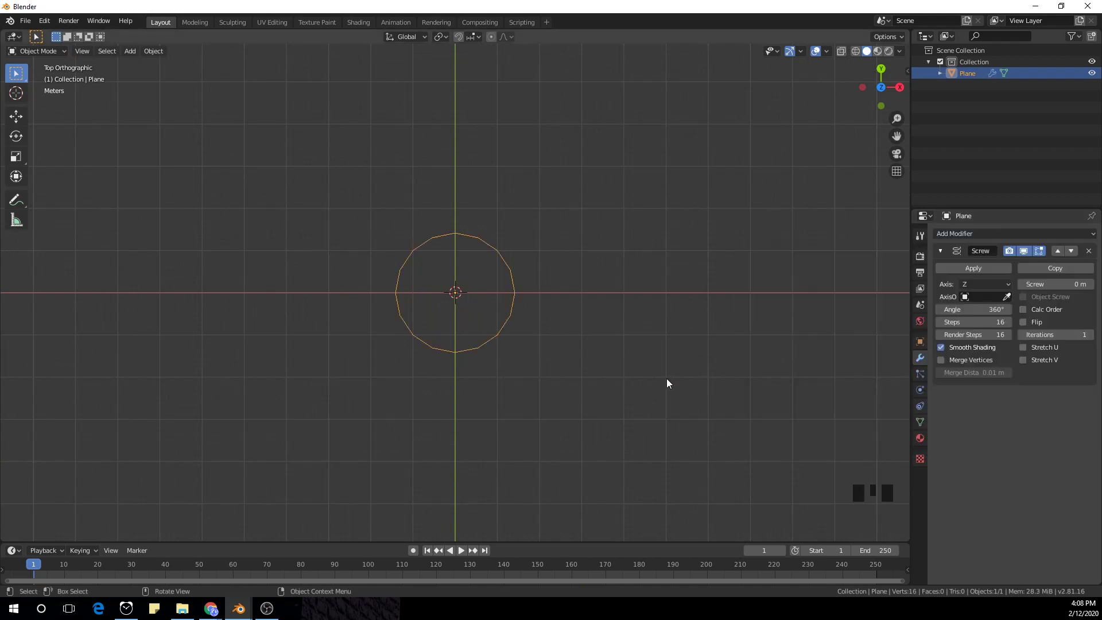
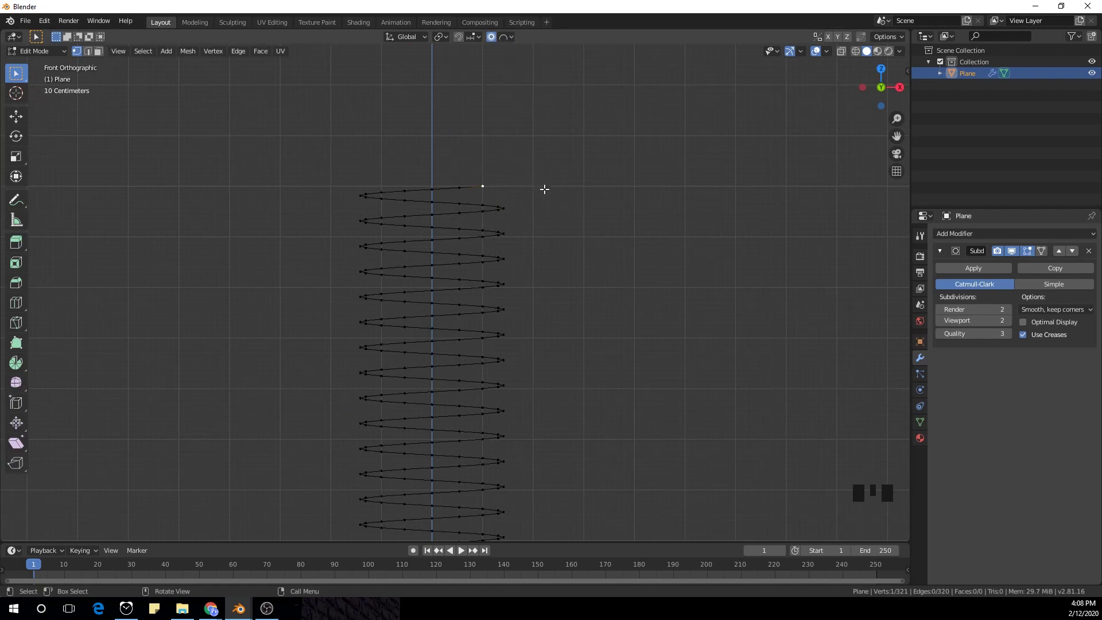
Move and rotate the helix's top vertex with proportional editing into a sweeping curved tail.
{"action": "key", "text": "g"}
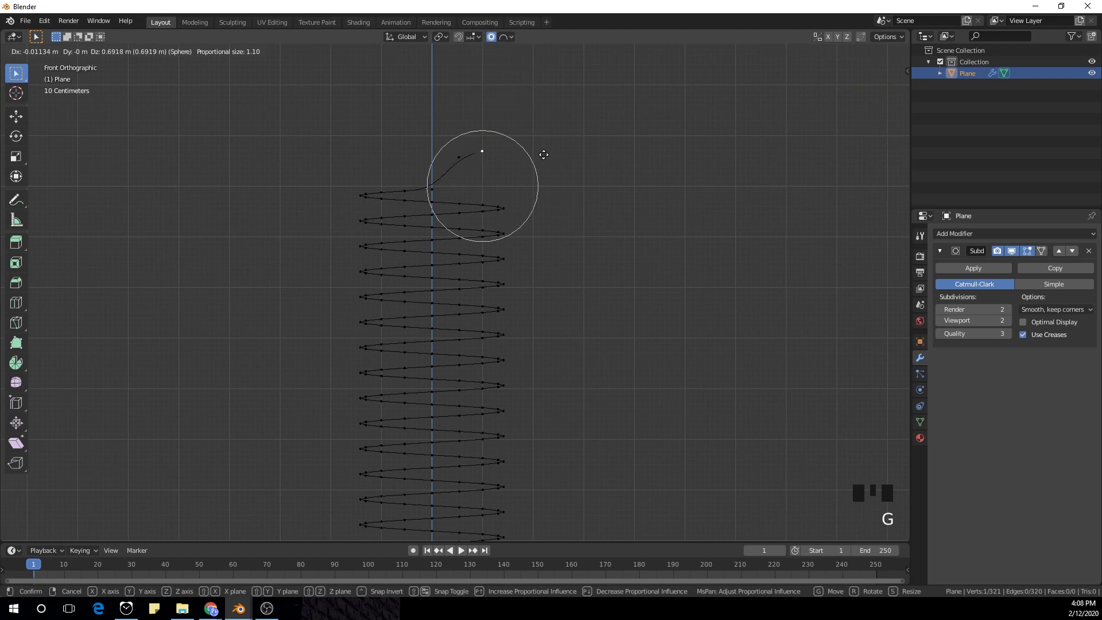
{"action": "key", "text": "r"}
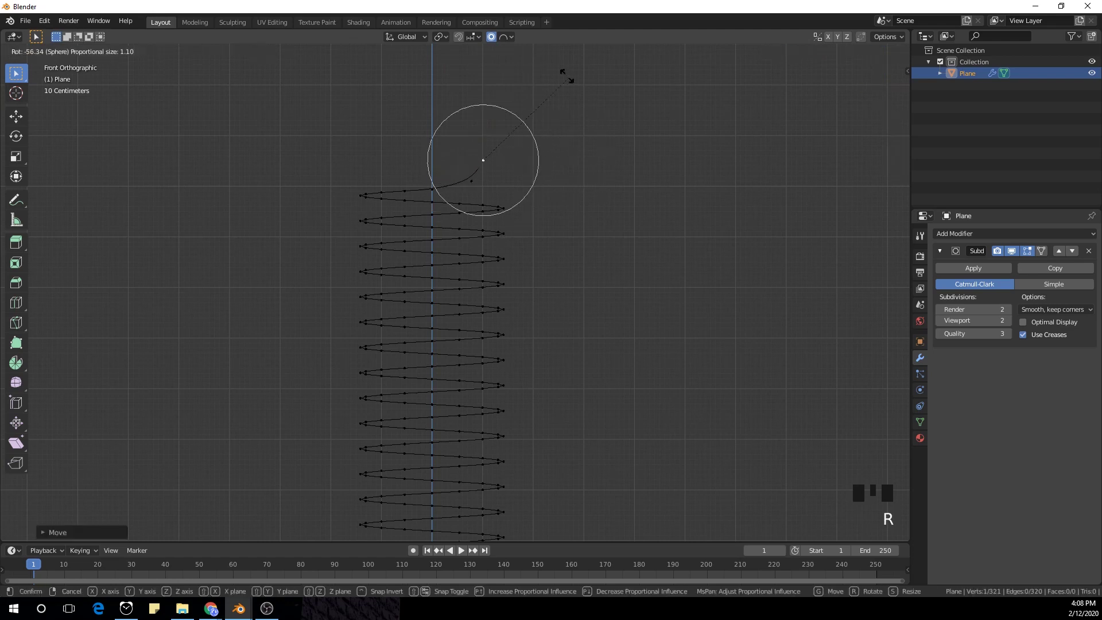
{"action": "key", "text": "g"}
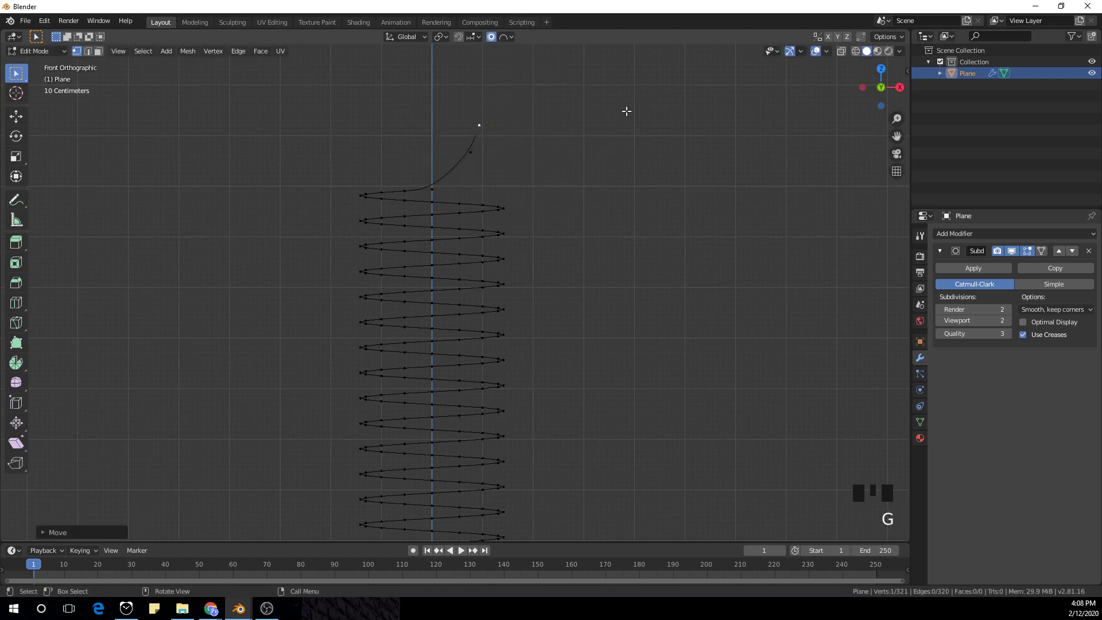
{"action": "key", "text": "r"}
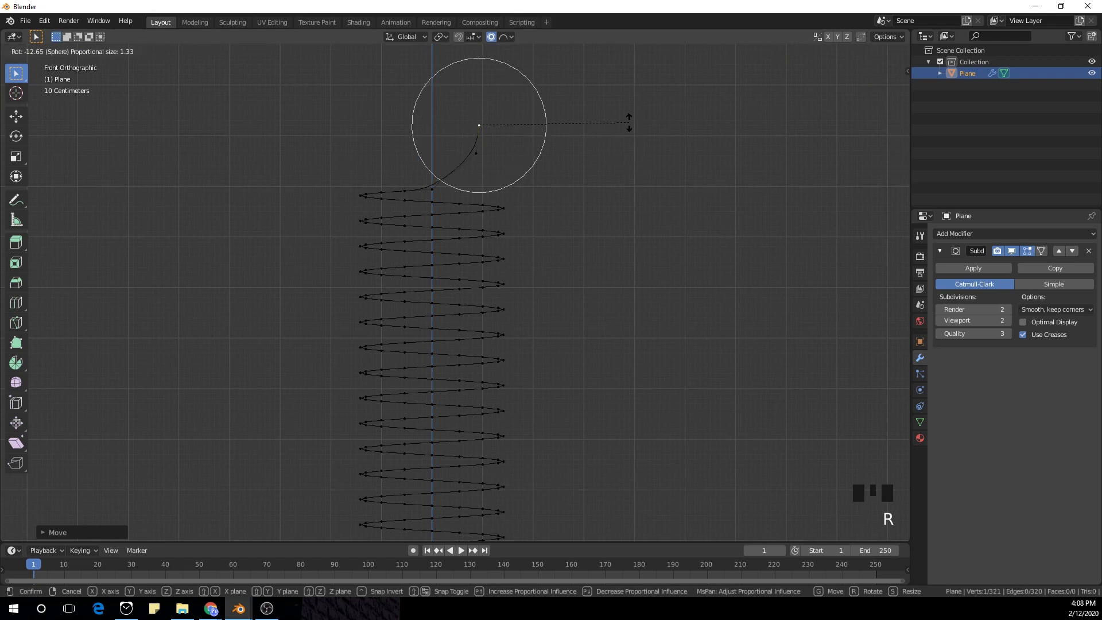
{"action": "key", "text": "g"}
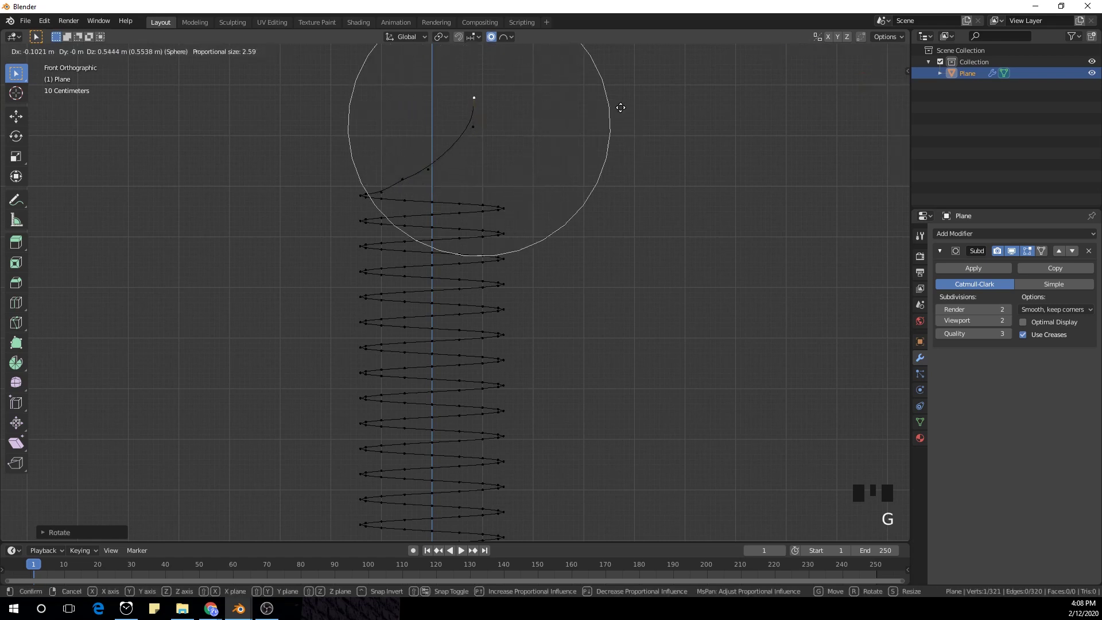
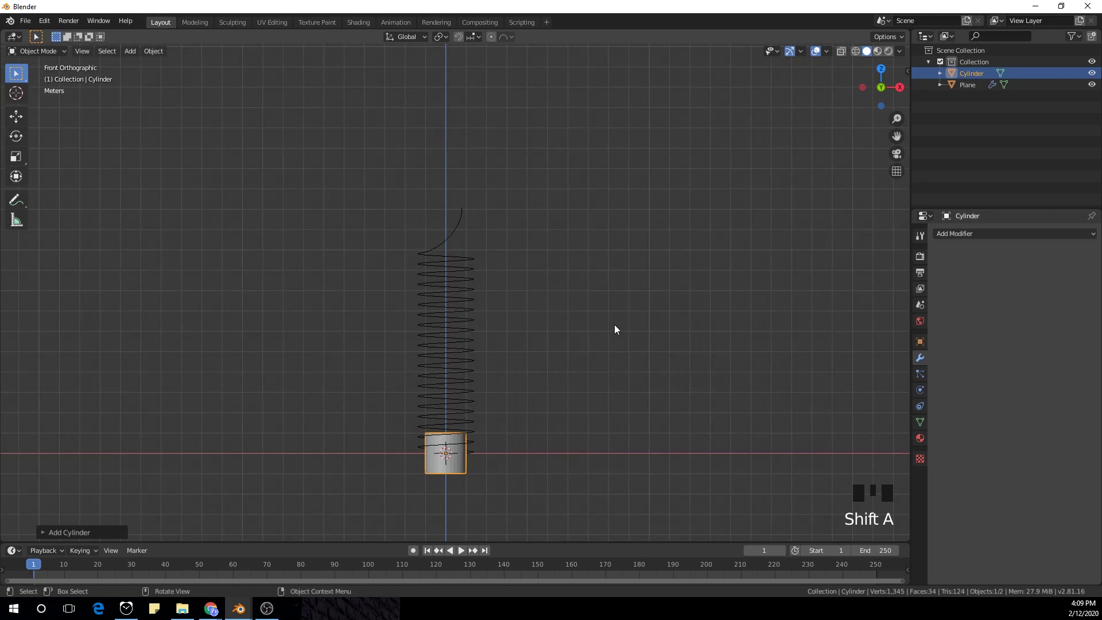
Scale the cylinder into a tall thin rod and raise it through the coil's centre.
{"action": "key", "text": "s"}
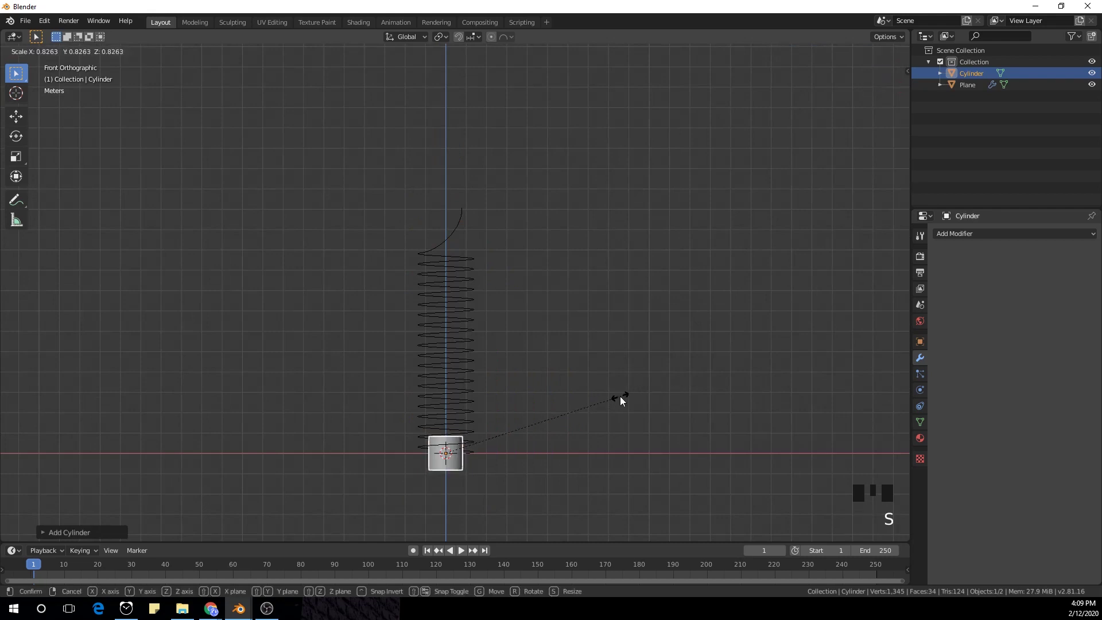
{"action": "key", "text": "s"}
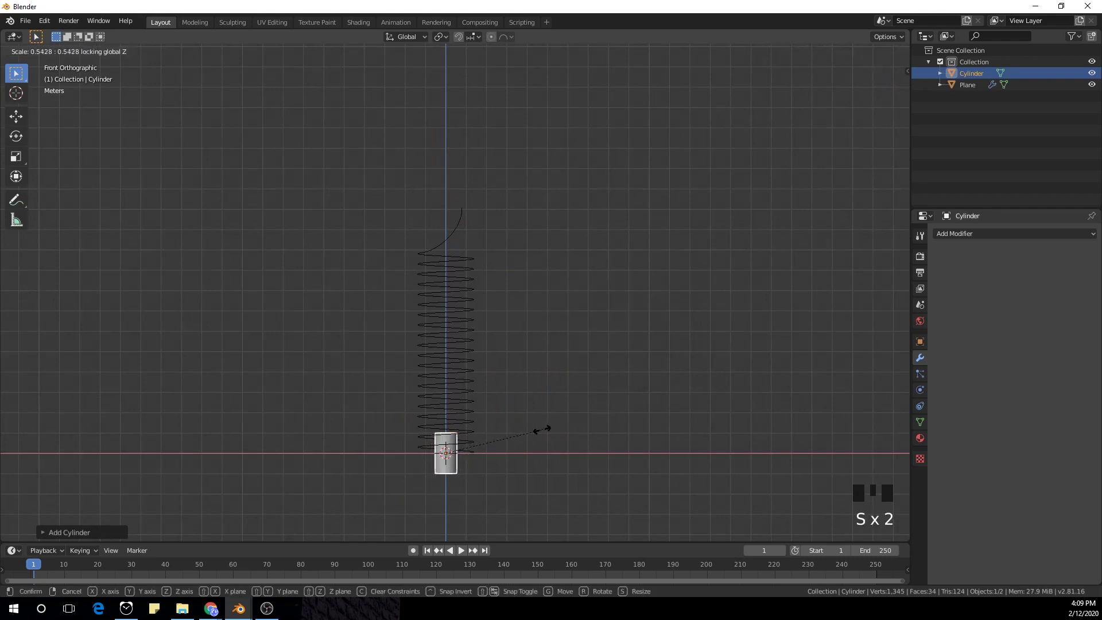
{"action": "key", "text": "s"}
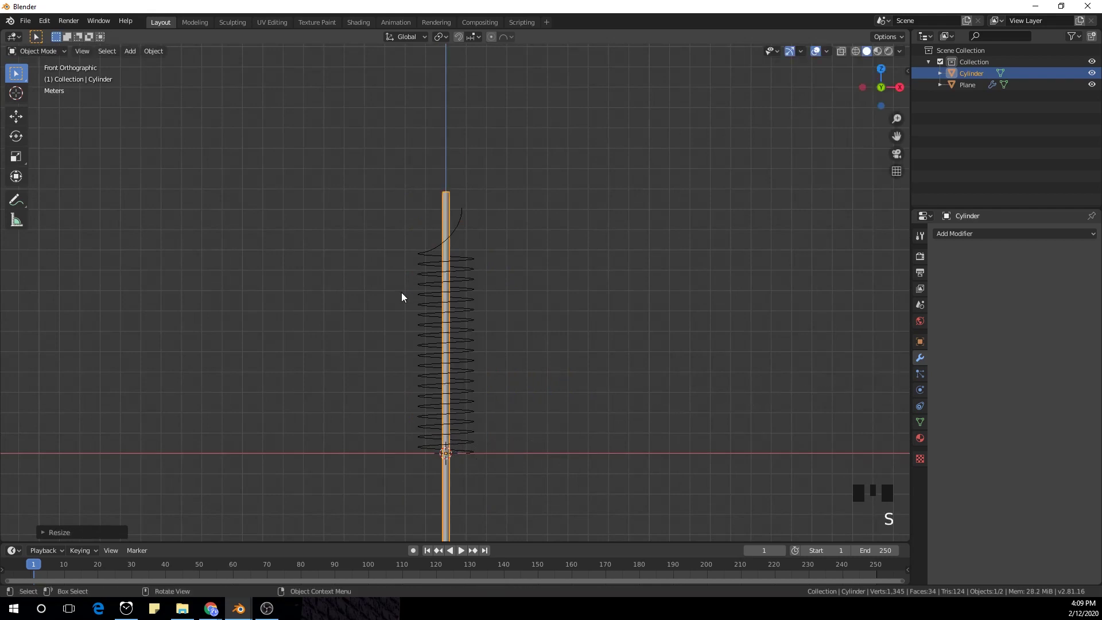
{"action": "scroll", "scroll_direction": "up", "scroll_amount": 3}
{"action": "key", "text": "g"}
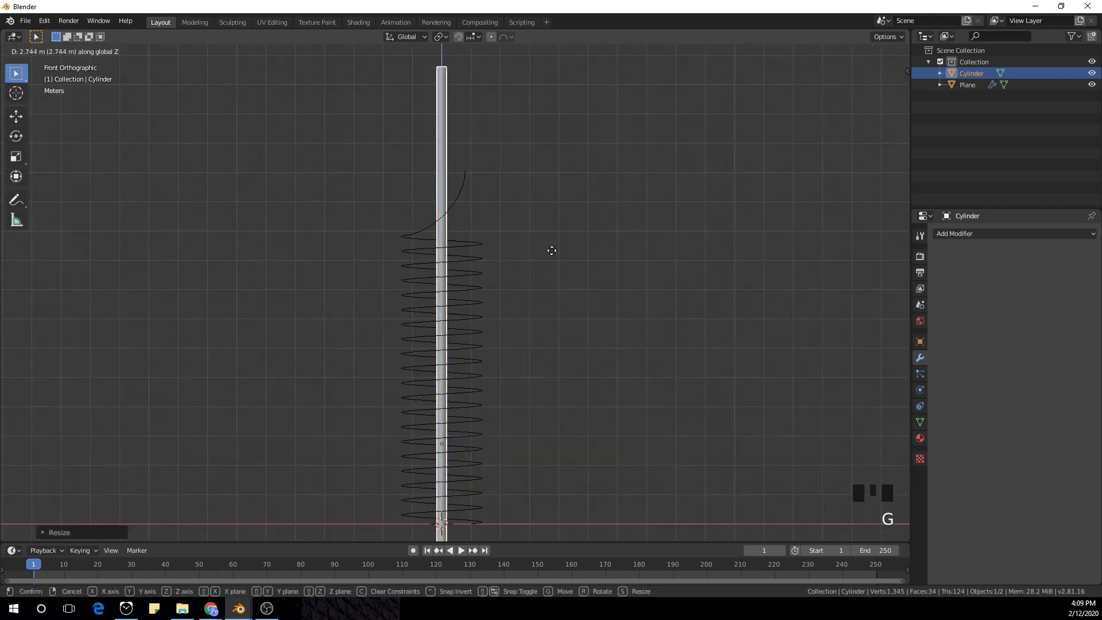
{"action": "scroll", "scroll_direction": "down", "scroll_amount": 3}
{"action": "key", "text": "s"}
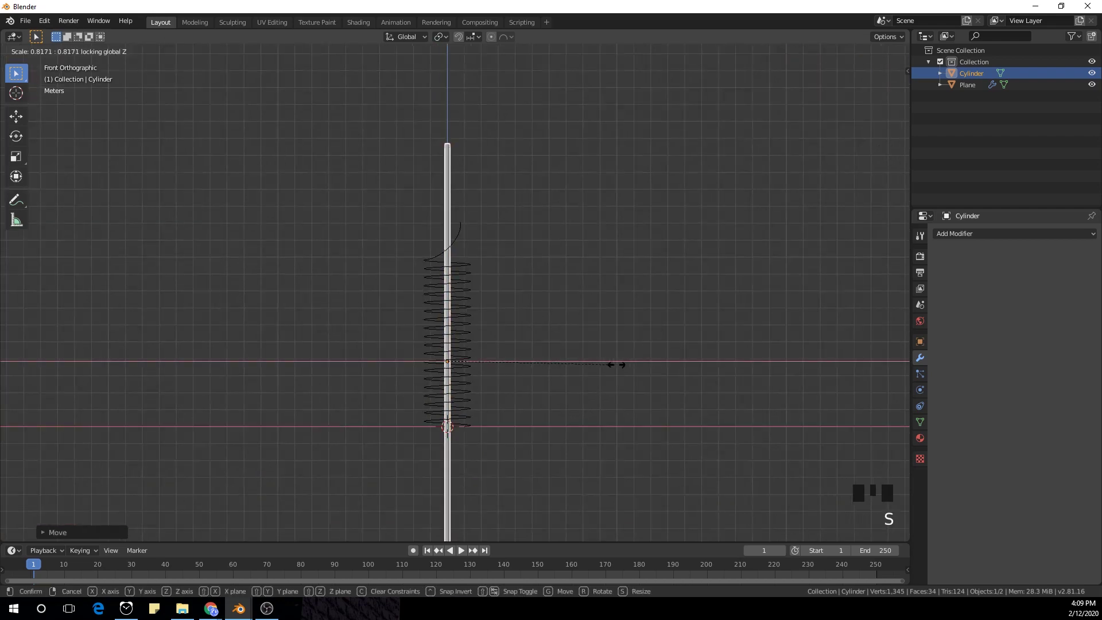
{"action": "scroll", "scroll_direction": "up", "scroll_amount": 3}
{"action": "scroll", "scroll_direction": "down", "scroll_amount": 3}
Loop-cut the rod into over a hundred evenly spaced segments along its length.
{"action": "key", "text": "Tab"}
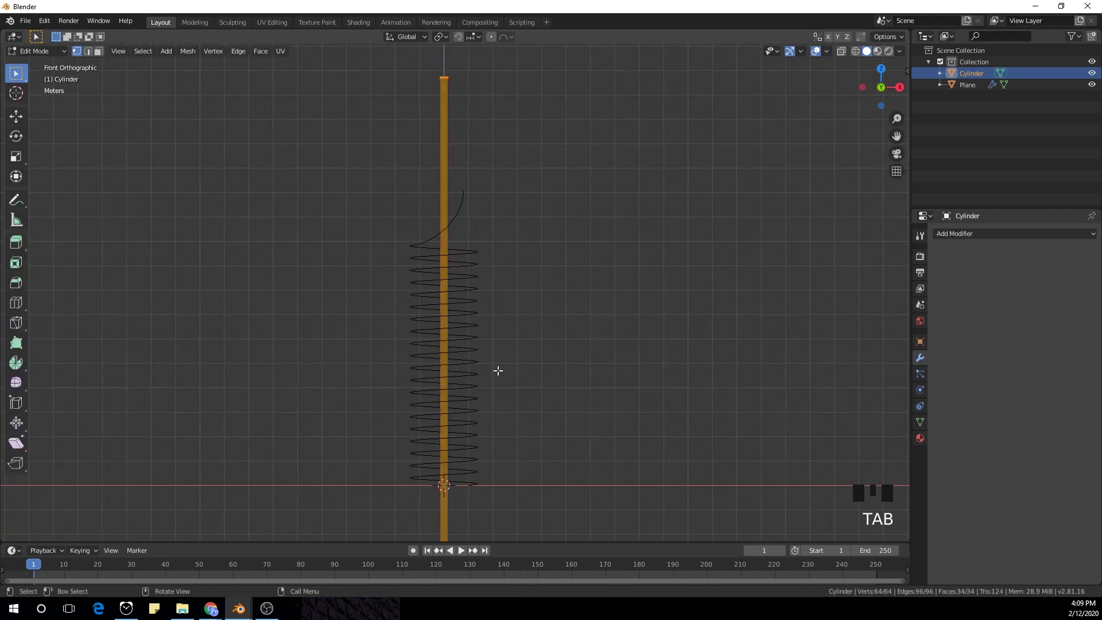
{"action": "key", "text": "ctrl+r"}
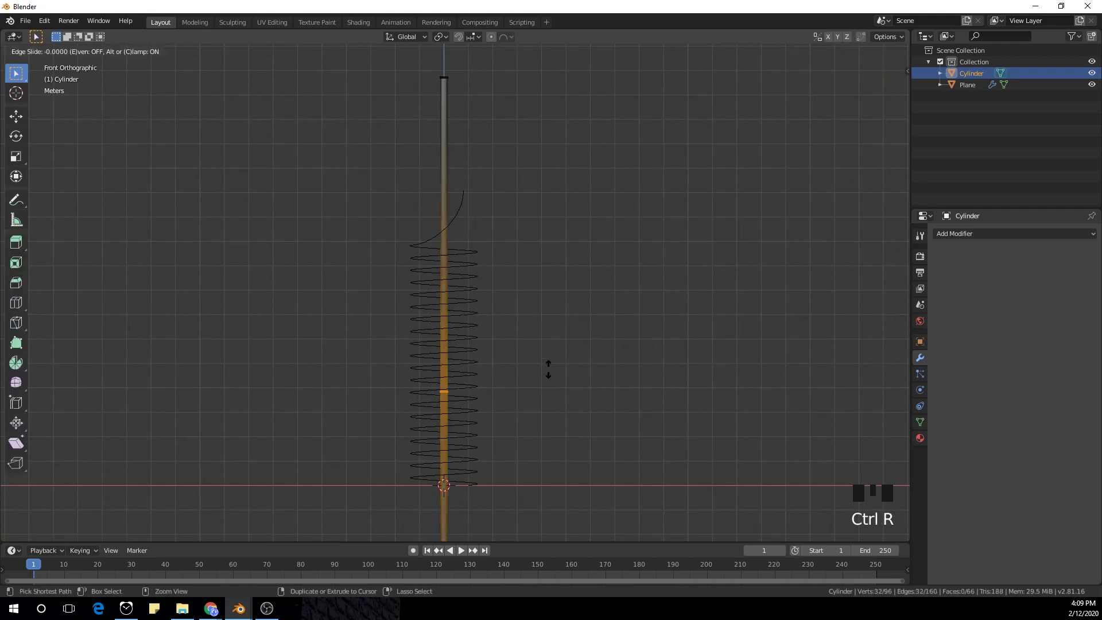
{"action": "key", "text": "ctrl+z"}
{"action": "key", "text": "ctrl+r"}
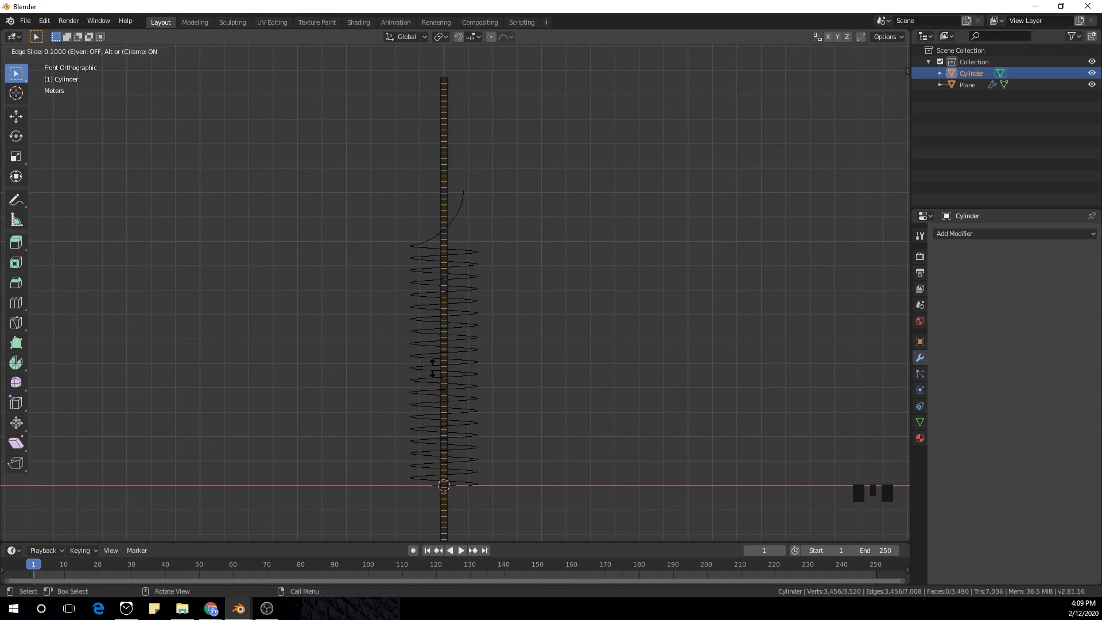
{"action": "key", "text": "Tab"}
Return to object mode and select the helix object again.
{"action": "scroll", "scroll_direction": "down", "scroll_amount": 3}
{"action": "middle_click", "coordinate": [556, 390]}
{"action": "scroll", "scroll_direction": "up", "scroll_amount": 3}
{"action": "key", "text": "g"}
{"action": "left_click_drag", "start_coordinate": [559, 187], "coordinate": [462, 397]}
{"action": "left_click", "coordinate": [462, 397]}
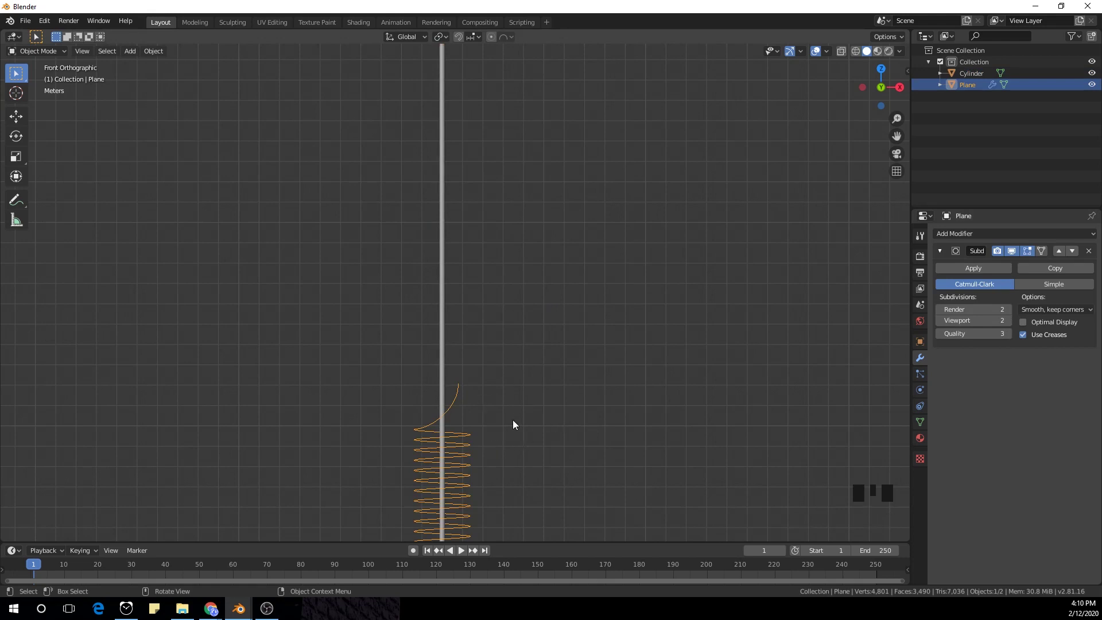
Apply the helix's modifiers so its shape is baked into the mesh.
{"action": "left_click", "coordinate": [972, 270]}
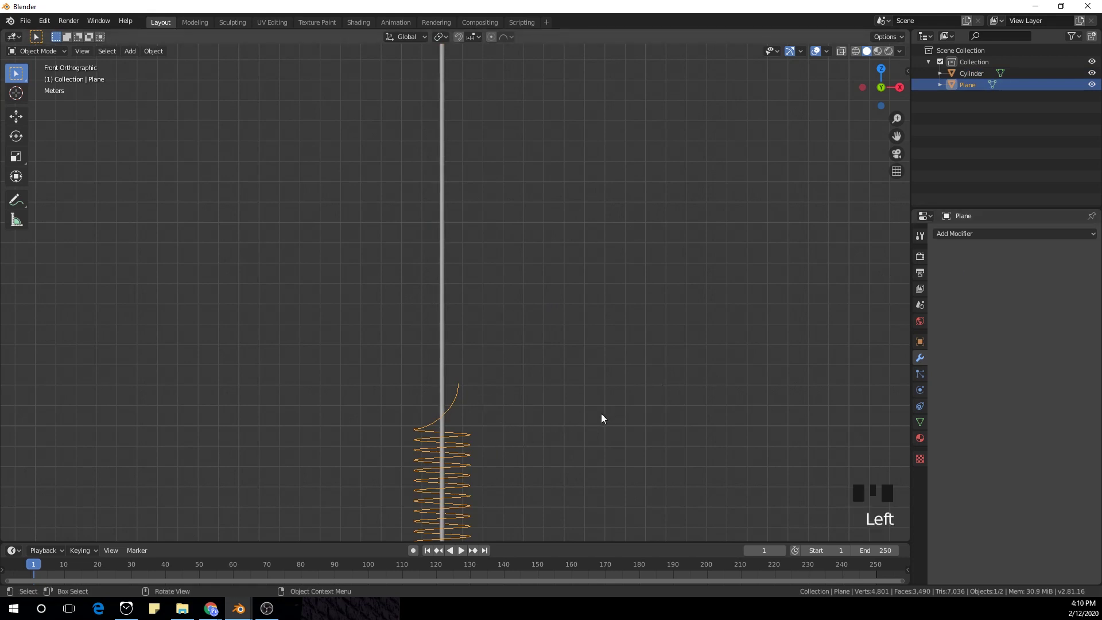
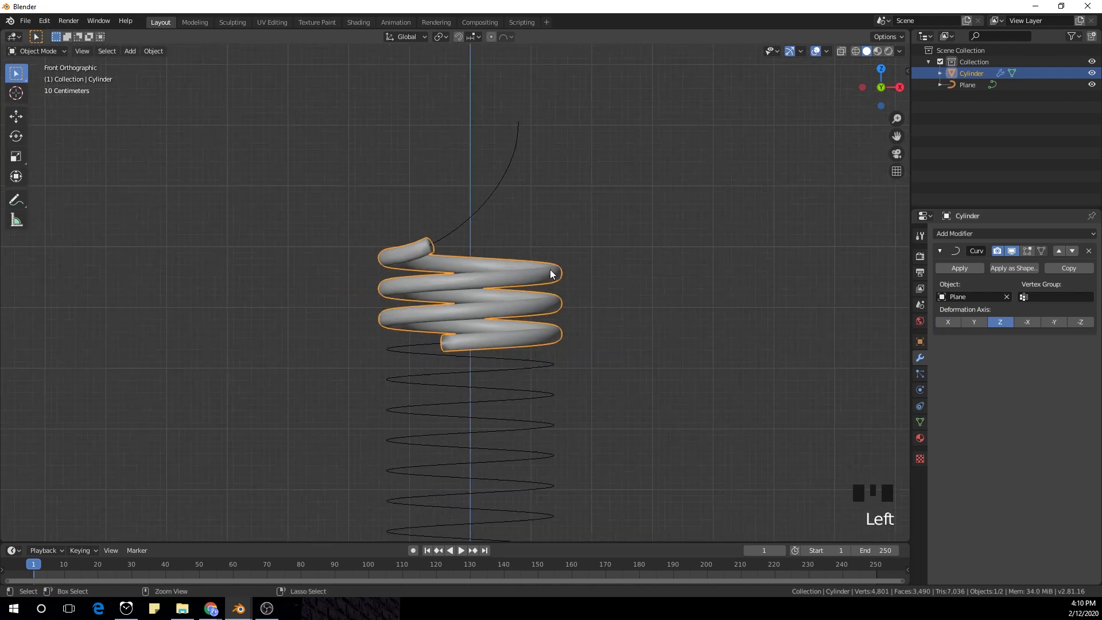
Add a Subdivision Surface to the coiled rod and move it above the Curve modifier.
{"action": "key", "text": "ctrl+2"}
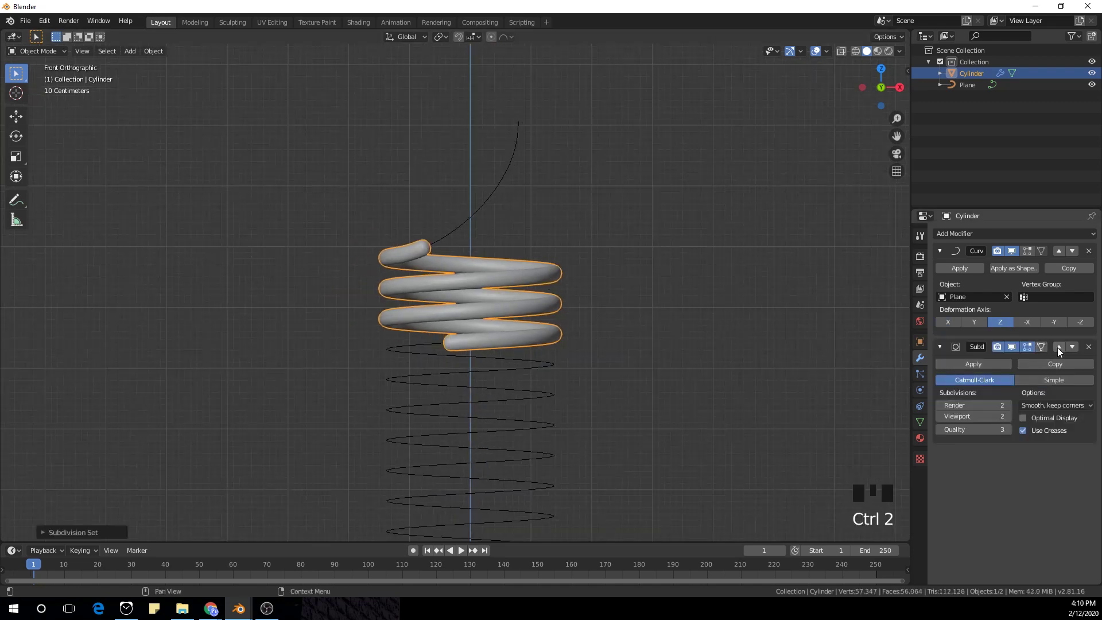
{"action": "left_click", "coordinate": [1063, 351]}
{"action": "left_click", "coordinate": [1076, 363]}
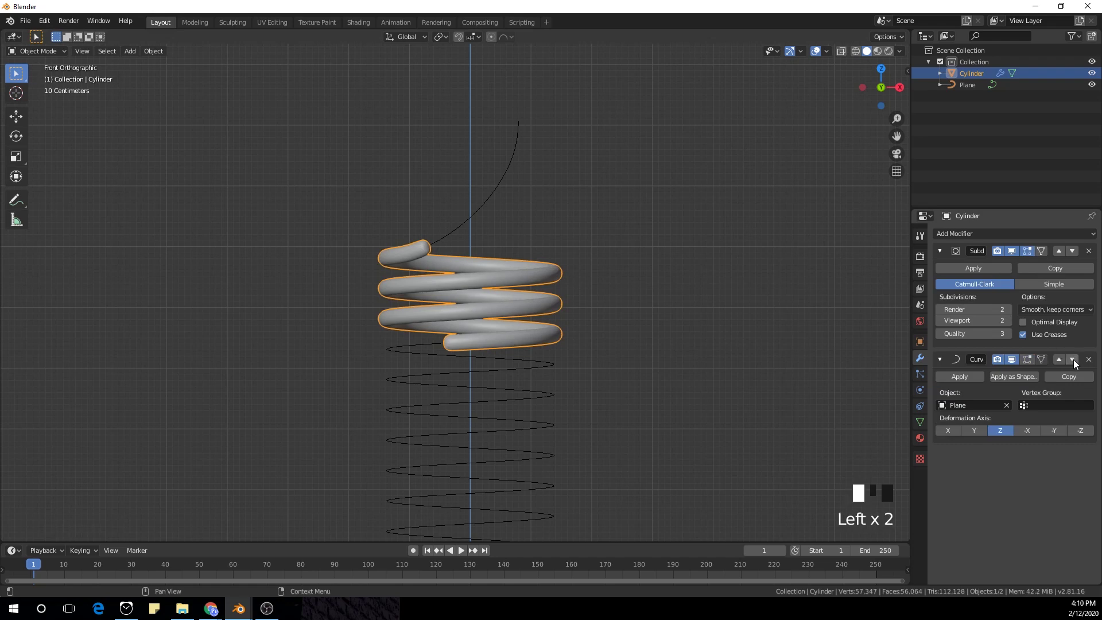
{"action": "scroll", "scroll_direction": "up", "scroll_amount": 3}
{"action": "scroll", "scroll_direction": "down", "scroll_amount": 3}
Move the Array modifier above the Curve modifier so copies stack upward along the helix.
{"action": "left_click_drag", "start_coordinate": [536, 348], "coordinate": [1096, 258]}
{"action": "left_click", "coordinate": [1095, 257]}
{"action": "left_click_drag", "start_coordinate": [647, 302], "coordinate": [979, 238]}
{"action": "left_click_drag", "start_coordinate": [979, 239], "coordinate": [813, 292]}
{"action": "key", "text": "KP_1"}
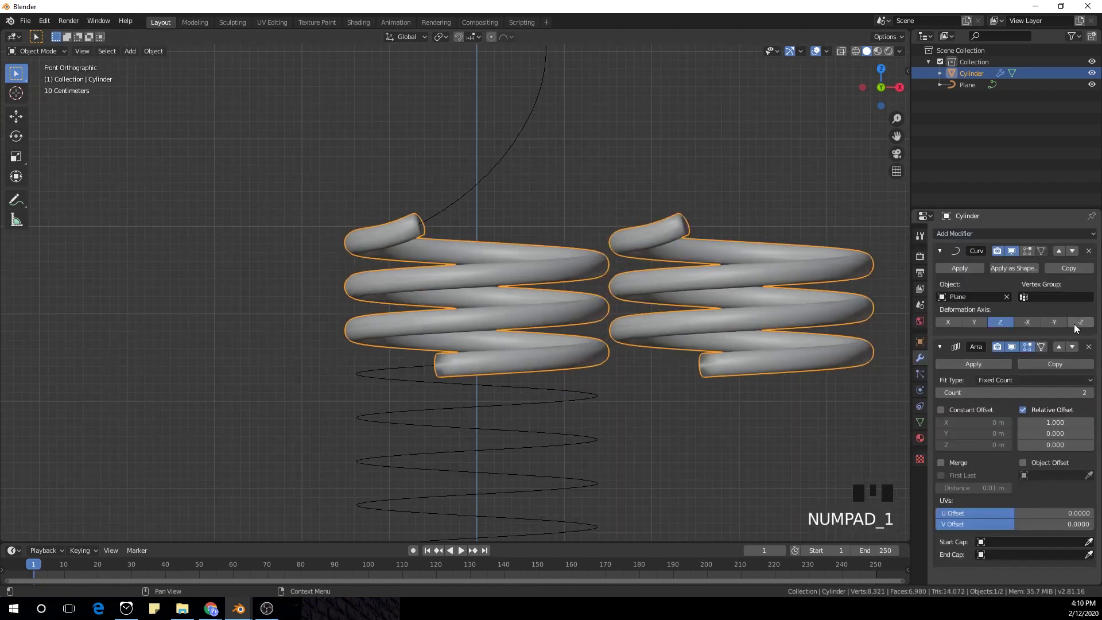
{"action": "left_click", "coordinate": [1062, 354]}
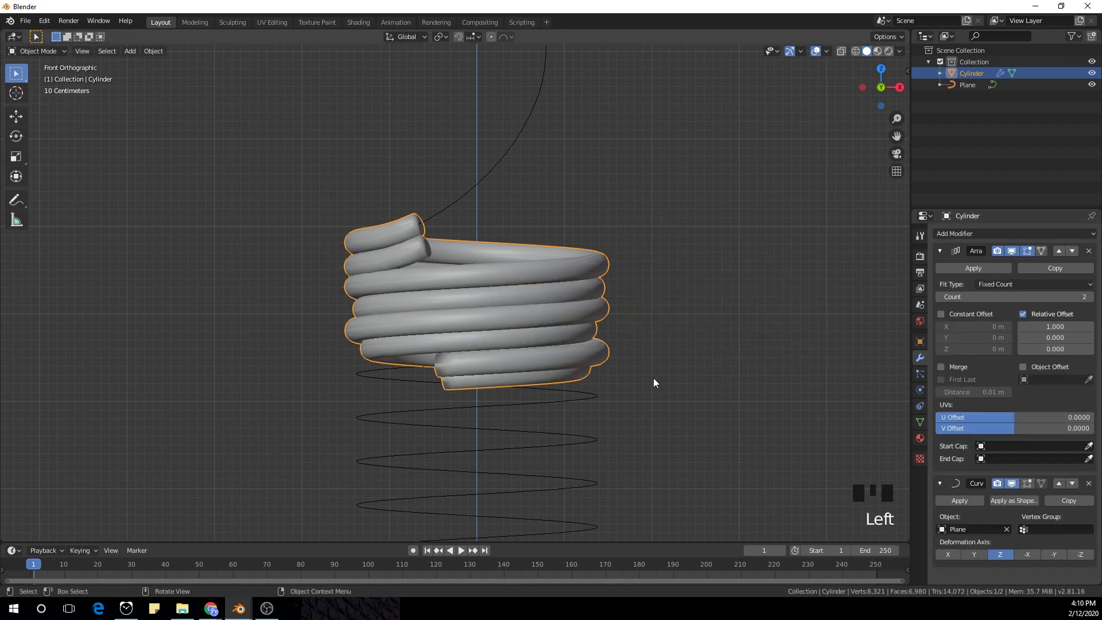
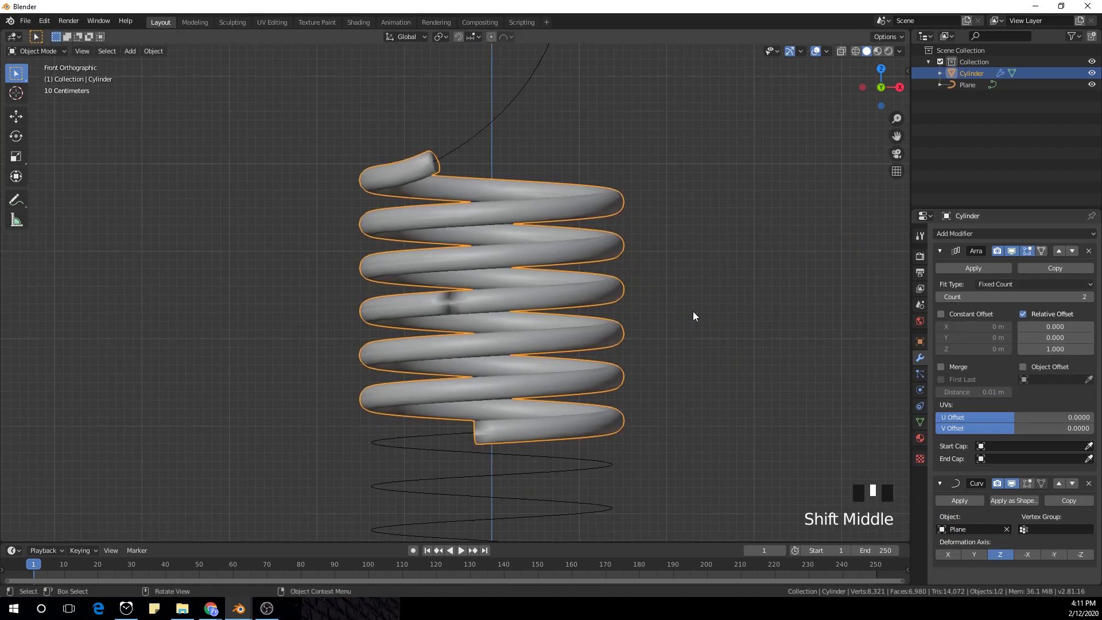
{"action": "scroll", "scroll_direction": "down", "scroll_amount": 3}
Delete the damaged middle faces of the spring mesh and select the gap's border loop.
{"action": "key", "text": "Tab"}
{"action": "scroll", "scroll_direction": "down", "scroll_amount": 3}
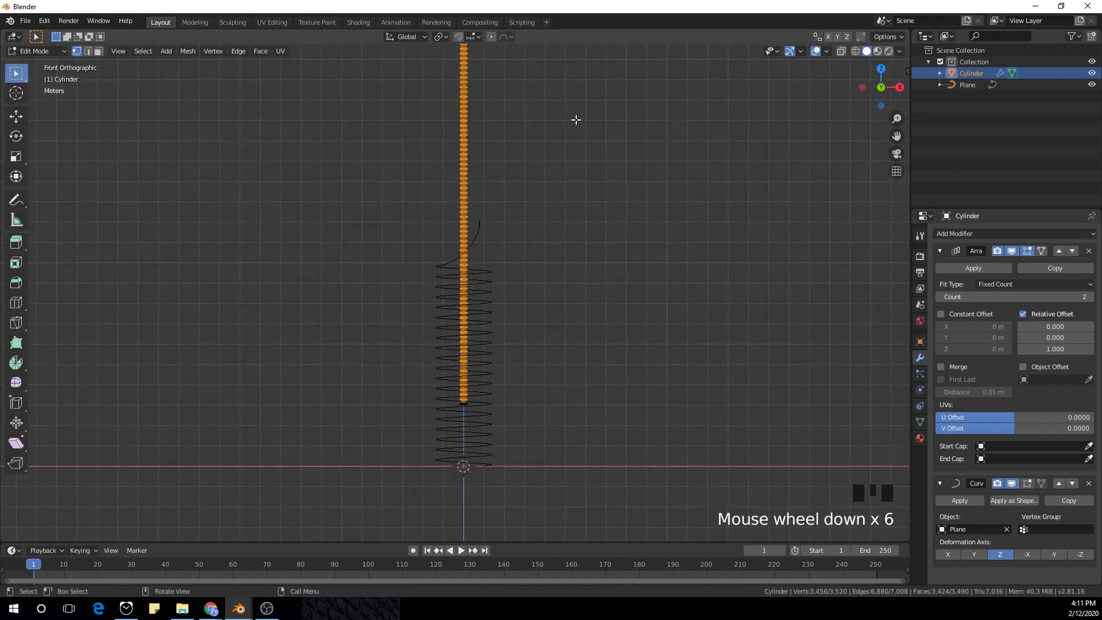
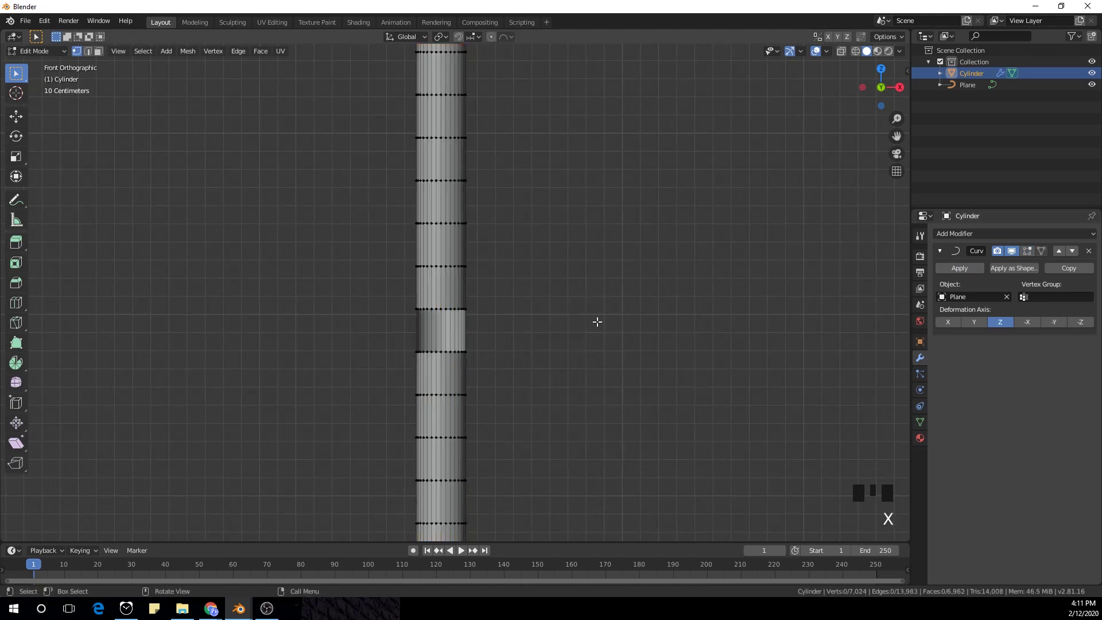
{"action": "key", "text": "ctrl+z"}
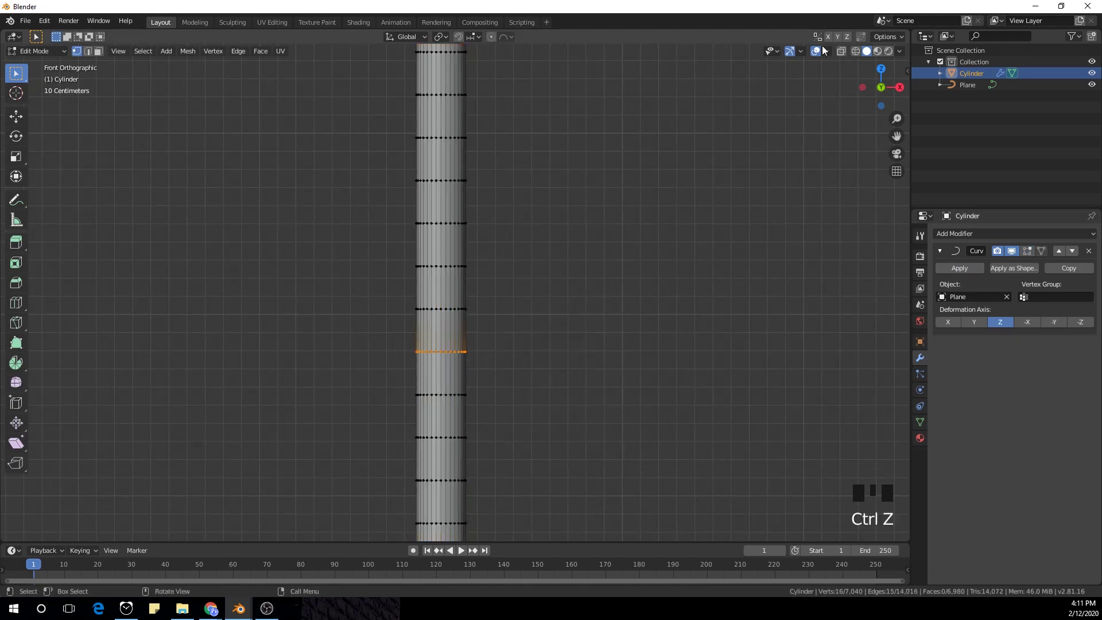
{"action": "left_click", "coordinate": [844, 53]}
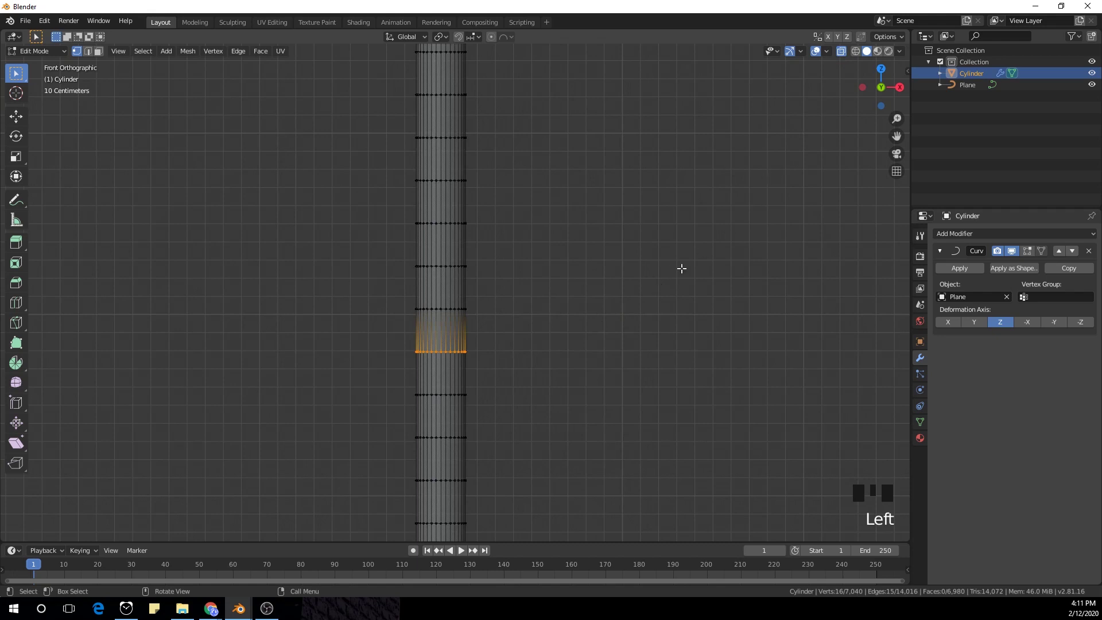
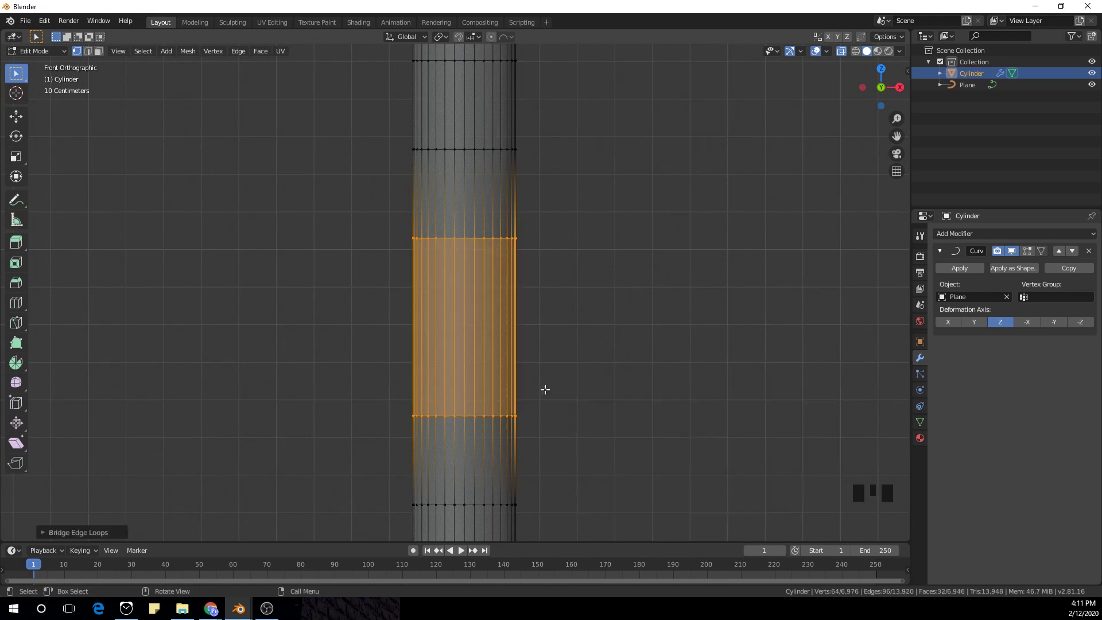
Return to Object Mode and pan the view along the spring.
{"action": "key", "text": "ctrl+r"}
{"action": "key", "text": "Tab"}
{"action": "scroll", "scroll_direction": "down", "scroll_amount": 3}
{"action": "left_click_drag", "start_coordinate": [524, 351], "coordinate": [521, 315]}
{"action": "scroll", "scroll_direction": "up", "scroll_amount": 3}
{"action": "left_click_drag", "start_coordinate": [522, 349], "coordinate": [539, 260]}
{"action": "scroll", "scroll_direction": "up", "scroll_amount": 3}
Move the new Array modifier above the Curve modifier so the copies form one continuous coil.
{"action": "left_click_drag", "start_coordinate": [610, 221], "coordinate": [999, 239]}
{"action": "left_click_drag", "start_coordinate": [998, 239], "coordinate": [1066, 368]}
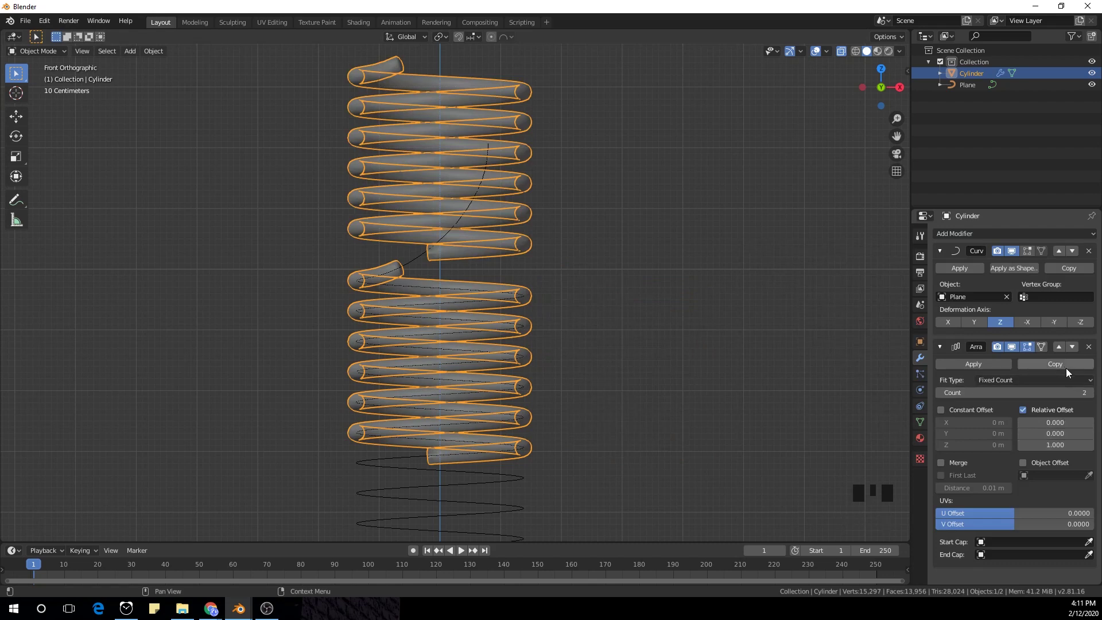
{"action": "left_click", "coordinate": [1062, 351]}
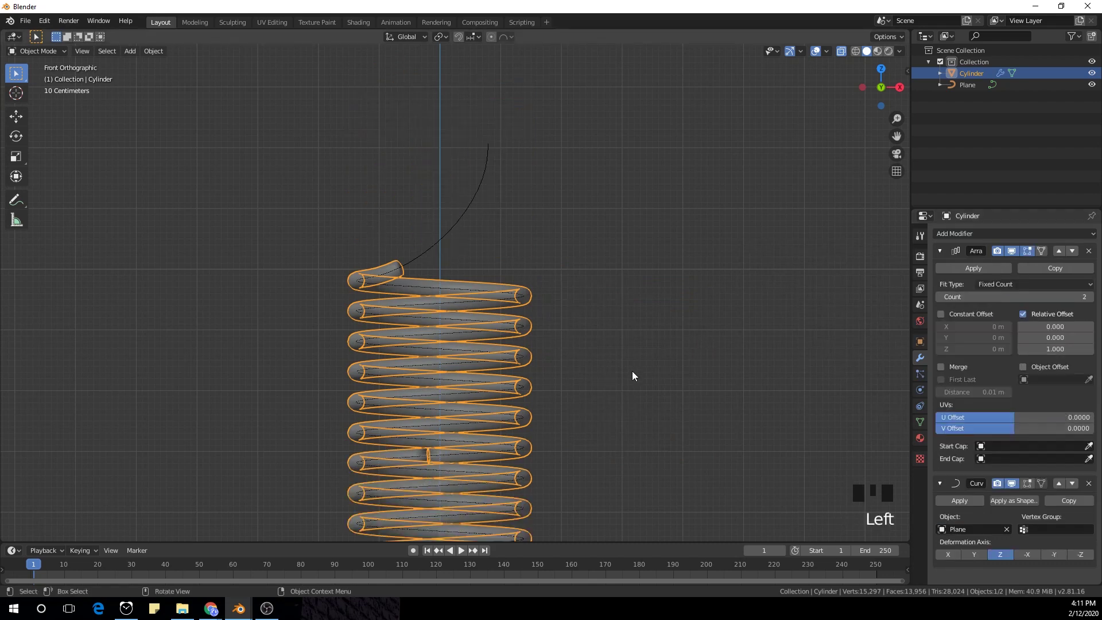
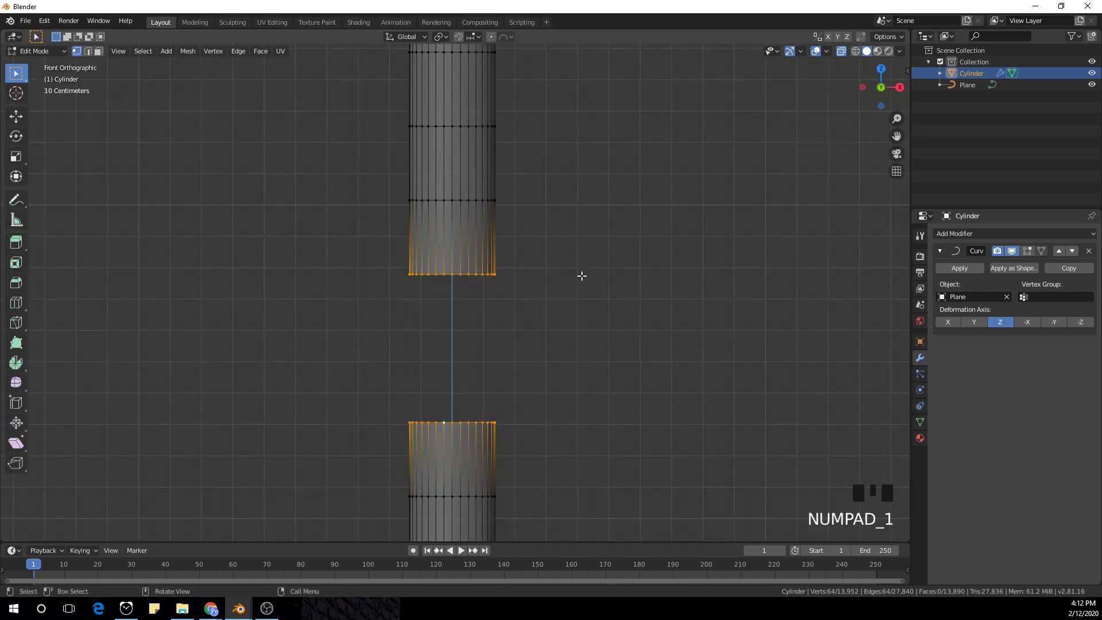
Bridge the two open edge loops to close the gap in the spring's mesh.
{"action": "key", "text": "F3"}
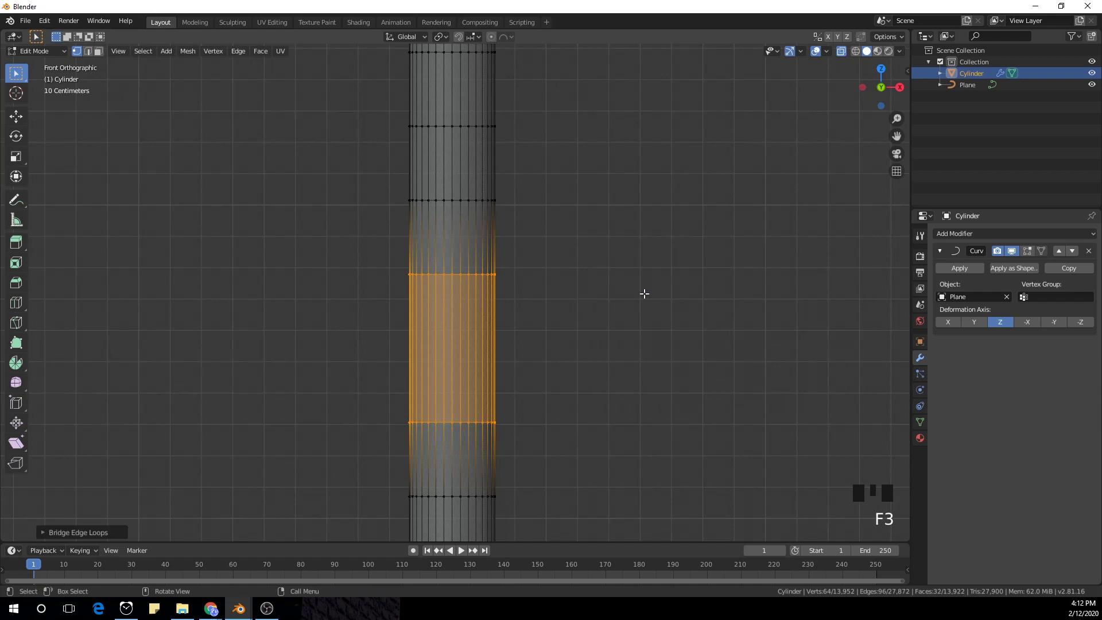
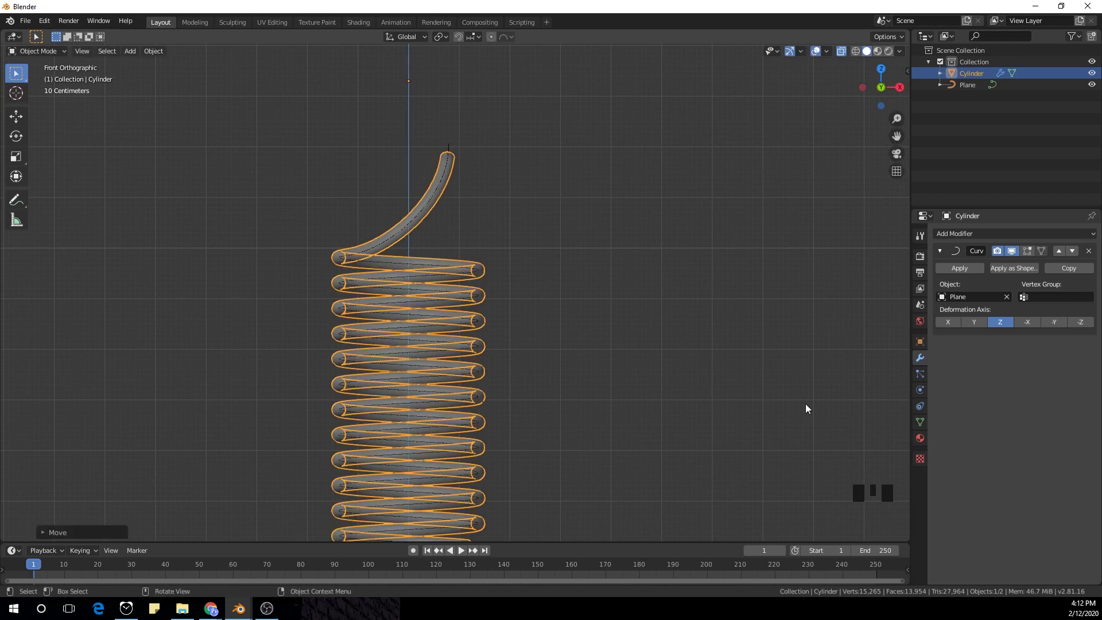
Slide the spring up along Z so its tail meets the curve's end and apply its transforms.
{"action": "key", "text": "g"}
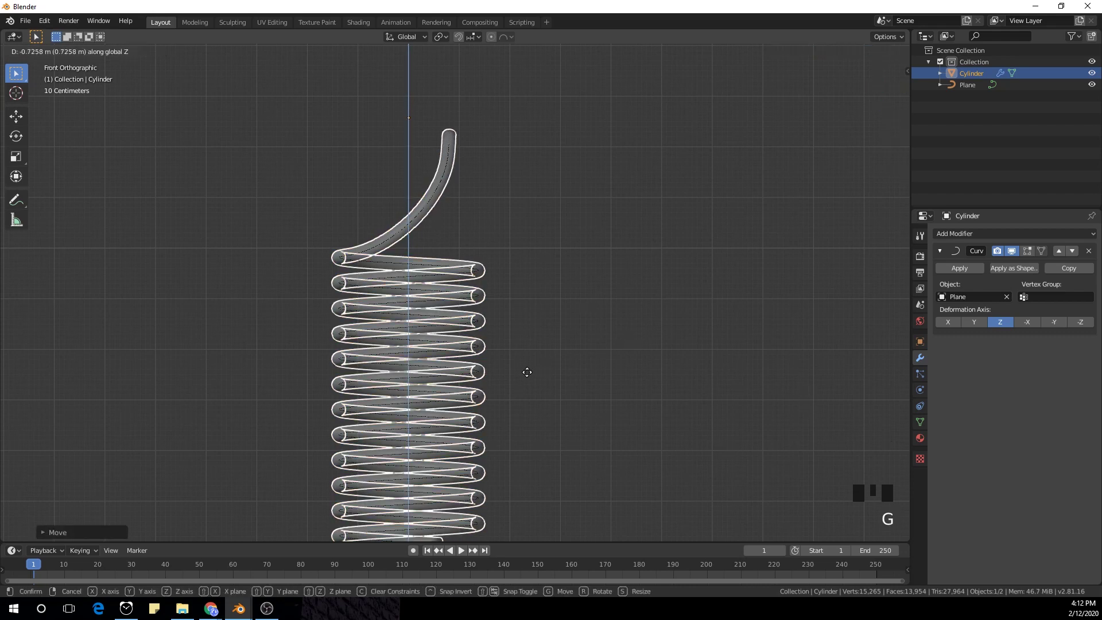
{"action": "key", "text": "n"}
{"action": "left_click", "coordinate": [909, 77]}
{"action": "key", "text": "ctrl+a"}
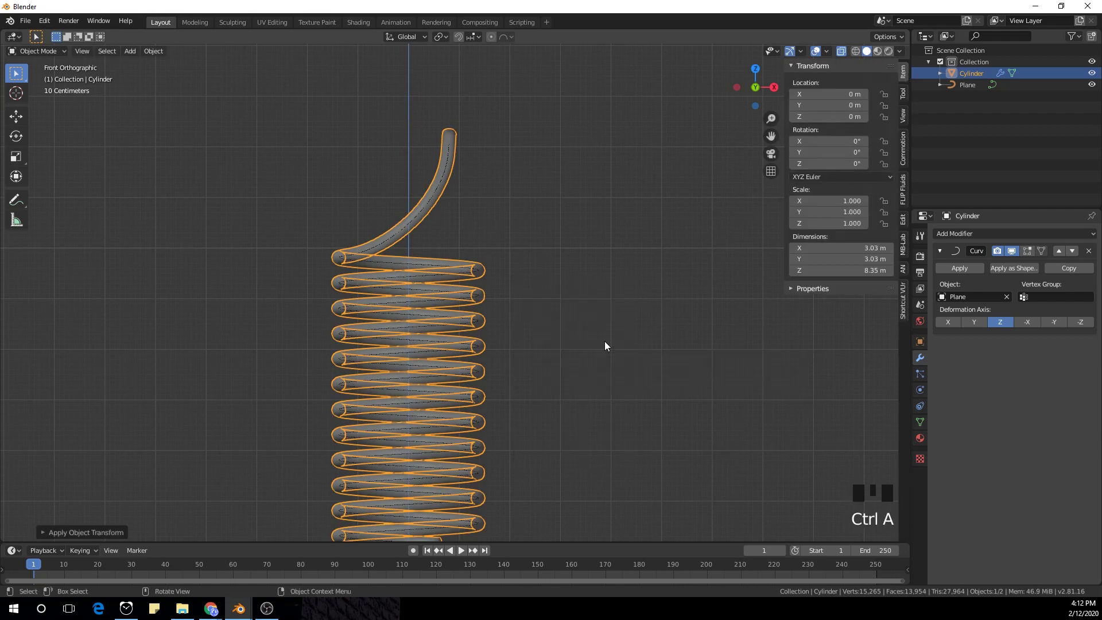
Select the spring with its curve and duplicate them for a second coil.
{"action": "left_click_drag", "start_coordinate": [541, 243], "coordinate": [567, 264]}
{"action": "key", "text": "KP_1"}
{"action": "scroll", "scroll_direction": "down", "scroll_amount": 3}
{"action": "scroll", "scroll_direction": "up", "scroll_amount": 3}
{"action": "left_click", "coordinate": [446, 505]}
{"action": "left_click", "coordinate": [479, 309]}
{"action": "left_click_drag", "start_coordinate": [572, 425], "coordinate": [630, 314]}
{"action": "key", "text": "shift+d"}
Rotate the duplicated spring 180 degrees about Z so the coils' ends cross.
{"action": "key", "text": "r"}
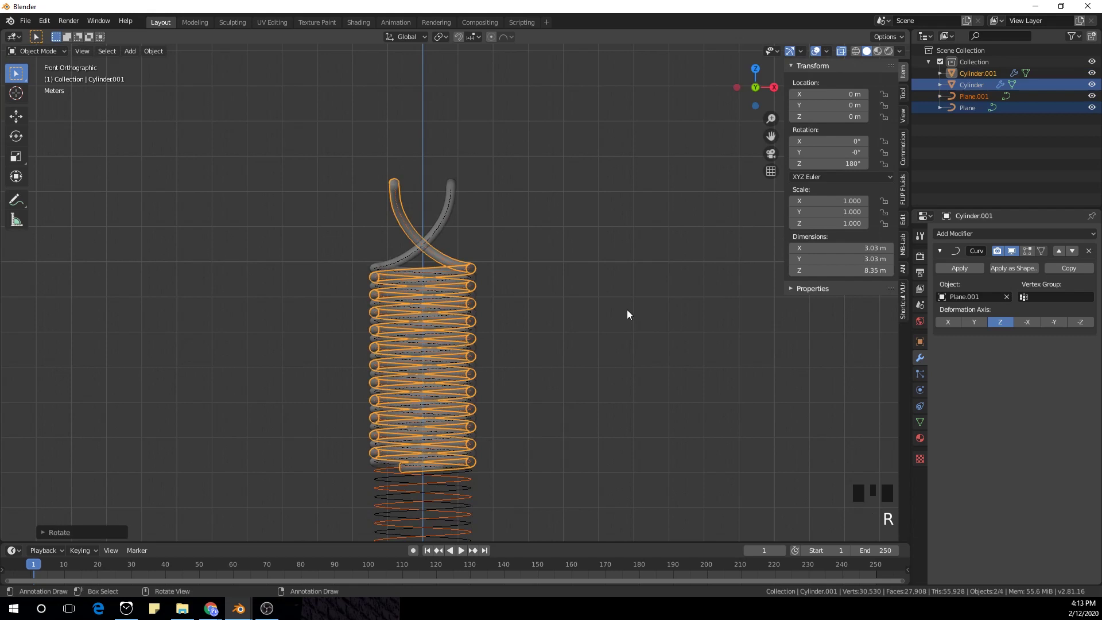
{"action": "key", "text": "alt+z"}
{"action": "left_click_drag", "start_coordinate": [555, 340], "coordinate": [467, 403]}
{"action": "left_click", "coordinate": [467, 404]}
Apply all transforms on the duplicate coil and its curve, baking in the 180° turn.
{"action": "key", "text": "ctrl+a"}
{"action": "left_click", "coordinate": [404, 105]}
{"action": "key", "text": "ctrl+a"}
{"action": "left_click_drag", "start_coordinate": [564, 192], "coordinate": [589, 256]}
{"action": "scroll", "scroll_direction": "up", "scroll_amount": 3}
{"action": "left_click_drag", "start_coordinate": [596, 211], "coordinate": [604, 312]}
{"action": "scroll", "scroll_direction": "down", "scroll_amount": 3}
{"action": "left_click_drag", "start_coordinate": [605, 315], "coordinate": [570, 323]}
{"action": "key", "text": "shift+a"}
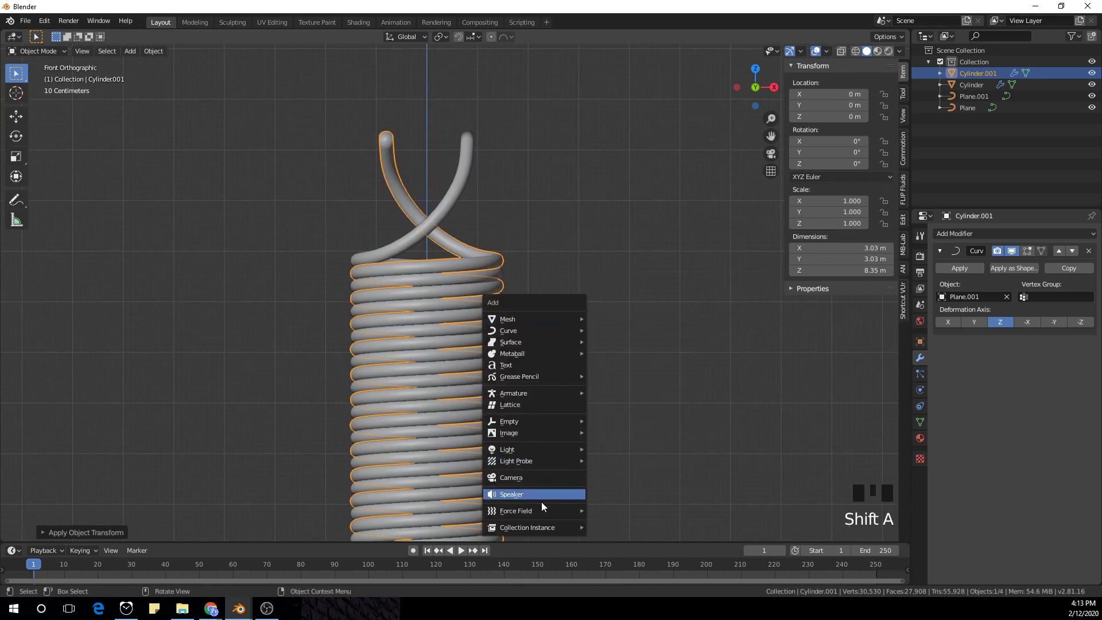
Add a camera to the scene.
{"action": "scroll", "scroll_direction": "down", "scroll_amount": 3}
{"action": "scroll", "scroll_direction": "up", "scroll_amount": 3}
{"action": "key", "text": "g"}
{"action": "key", "text": "ctrl+alt+KP_0"}
{"action": "left_click", "coordinate": [546, 171]}
Align the camera to the view and move it back to frame the intertwined springs from the front.
{"action": "key", "text": "g"}
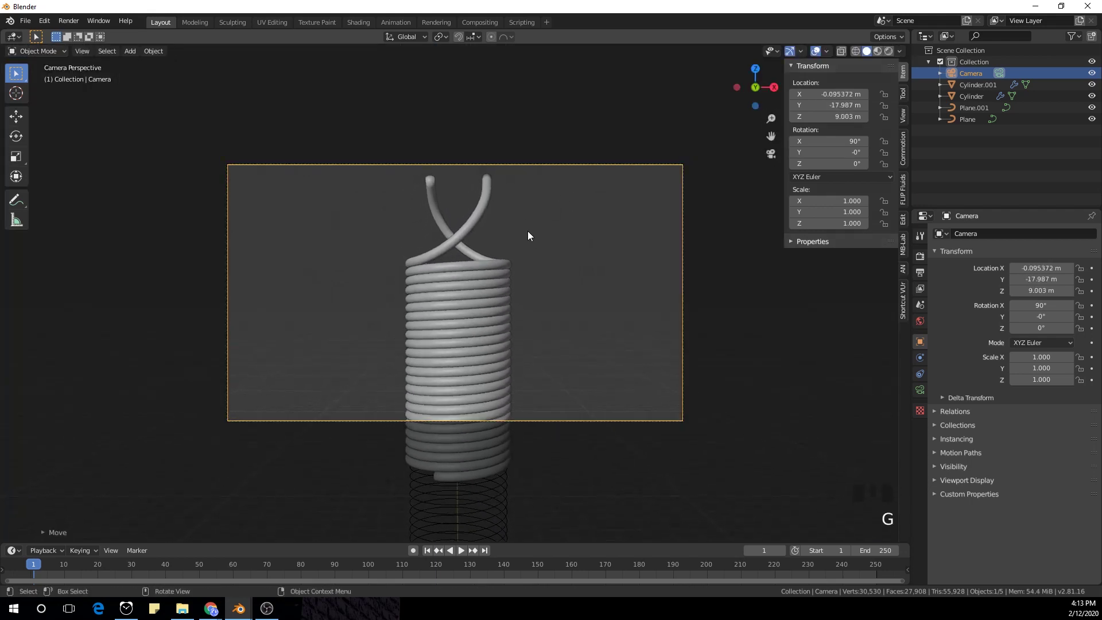
{"action": "key", "text": "g"}
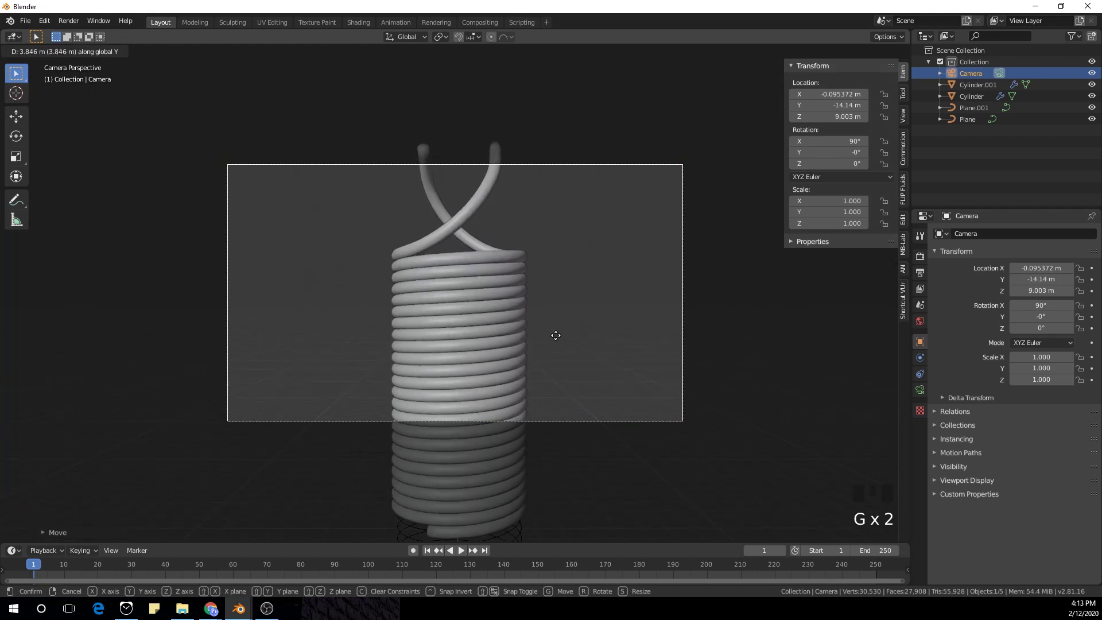
{"action": "key", "text": "g"}
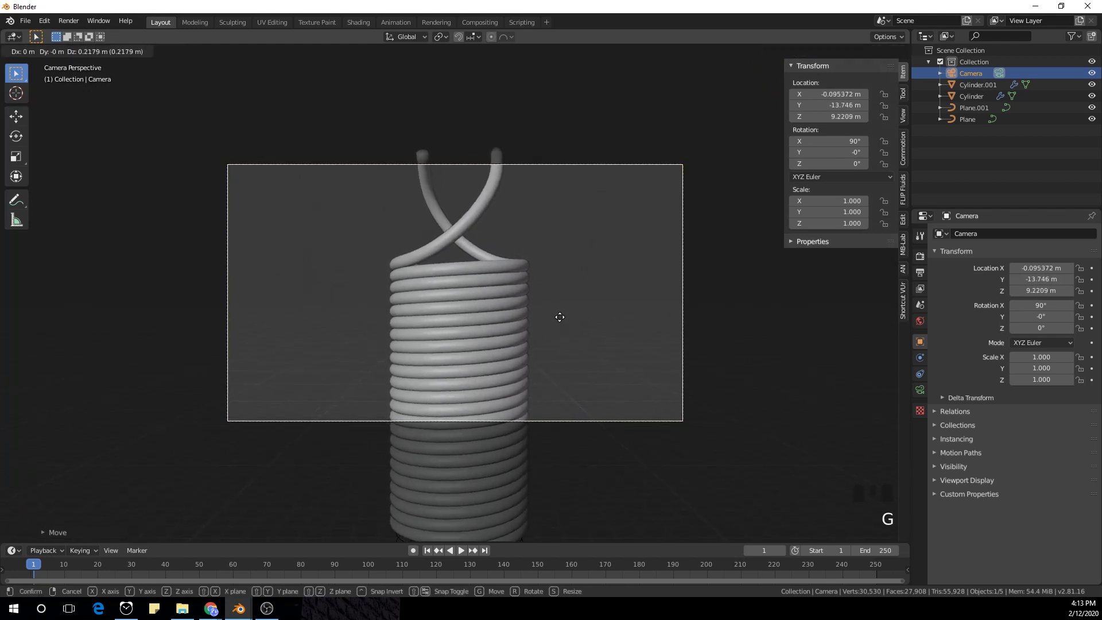
{"action": "key", "text": "g"}
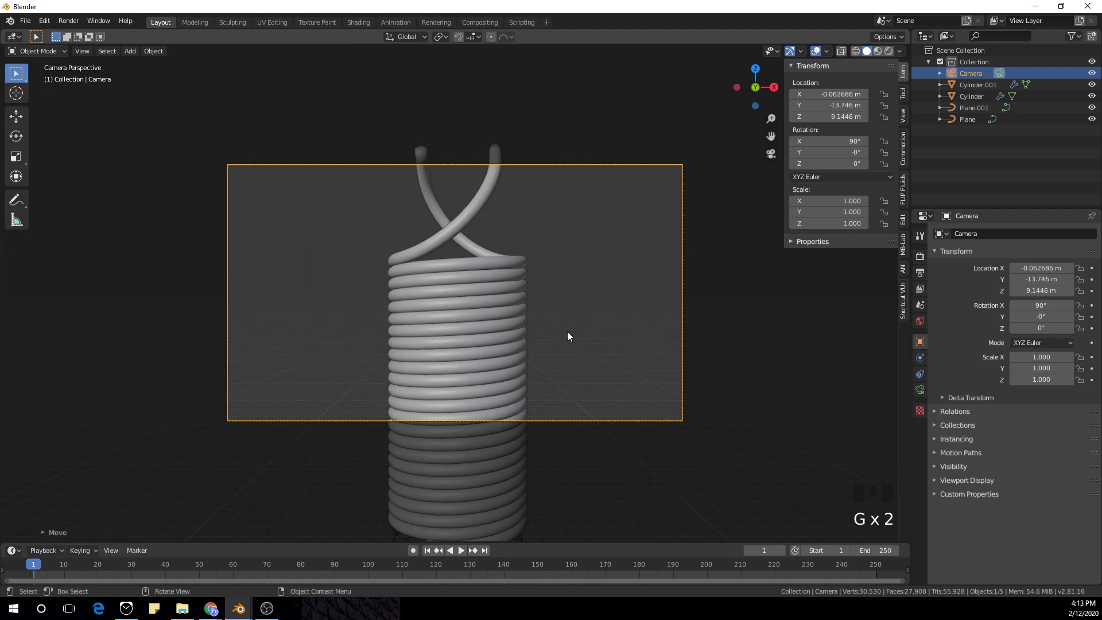
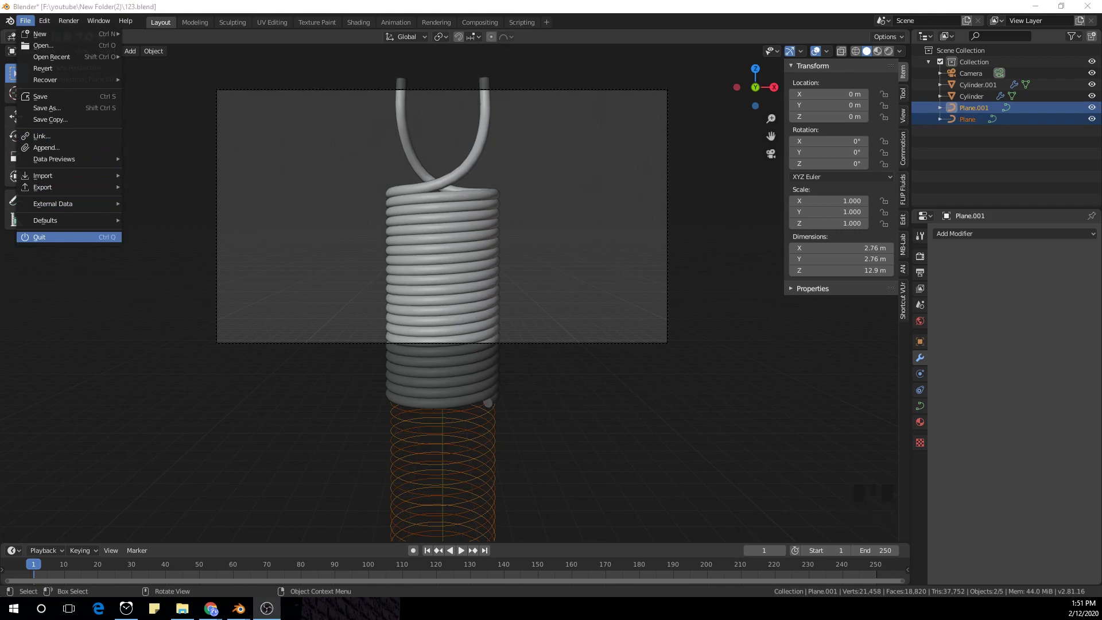
{"action": "left_click_drag", "start_coordinate": [51, 20], "coordinate": [254, 263]}
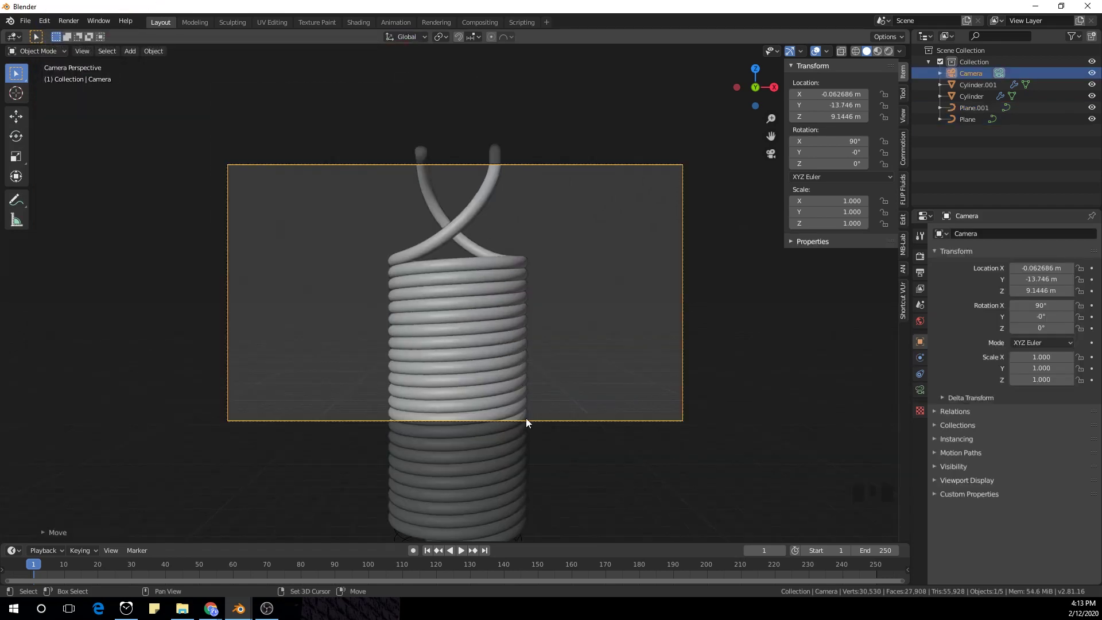
Keyframe LocRotScale on the duplicated spring's curve, then move on to the Cylinder spring.
{"action": "left_click_drag", "start_coordinate": [551, 475], "coordinate": [422, 174]}
{"action": "left_click", "coordinate": [423, 173]}
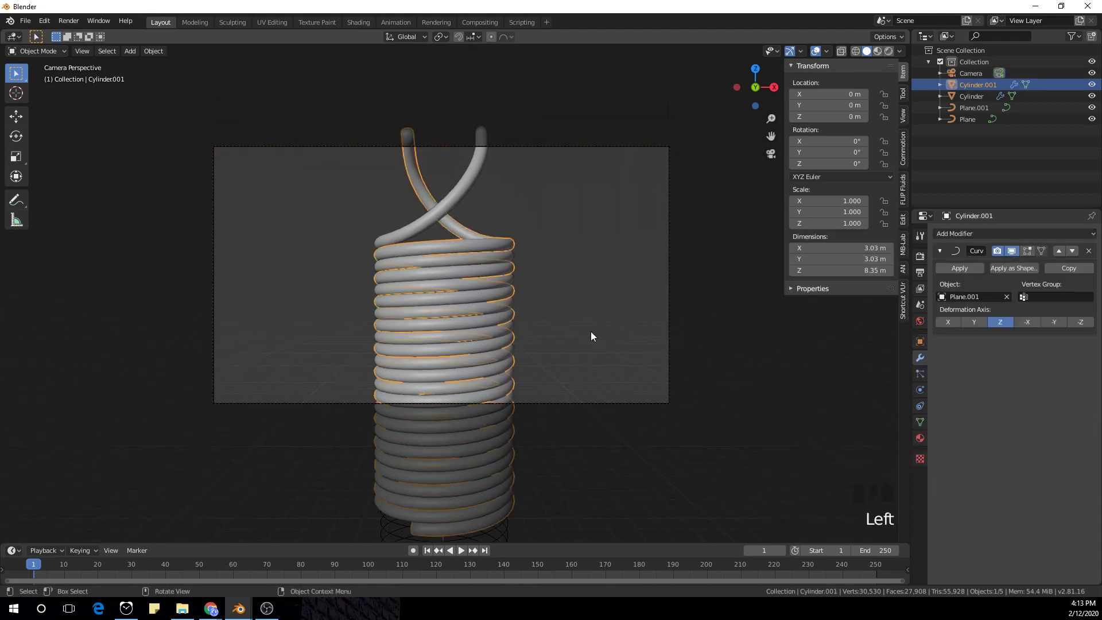
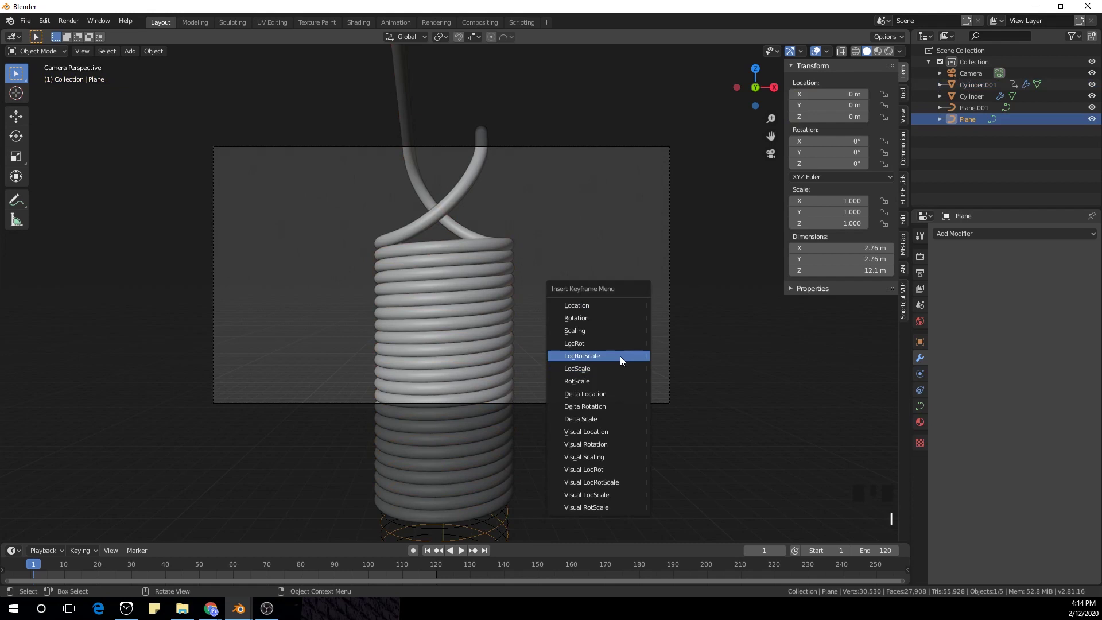
{"action": "left_click", "coordinate": [513, 529]}
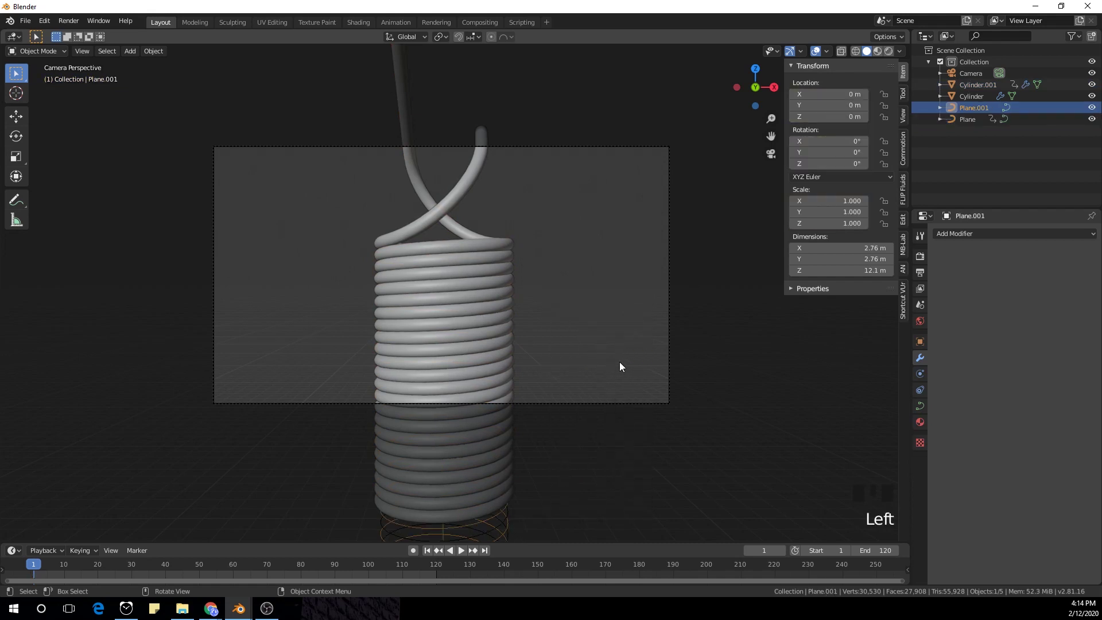
{"action": "left_click", "coordinate": [469, 178]}
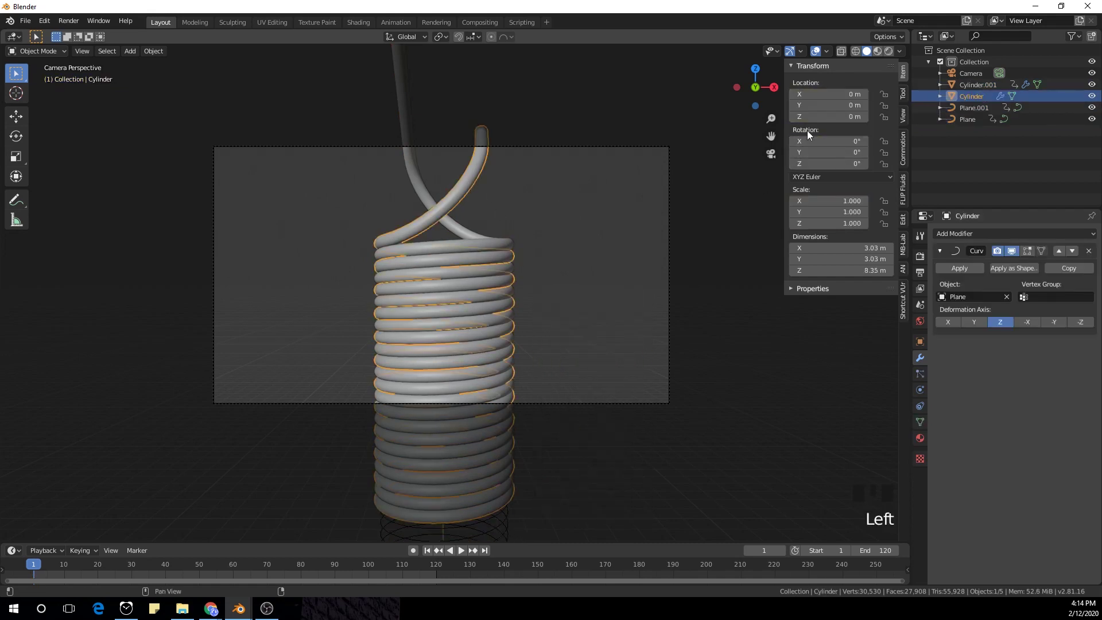
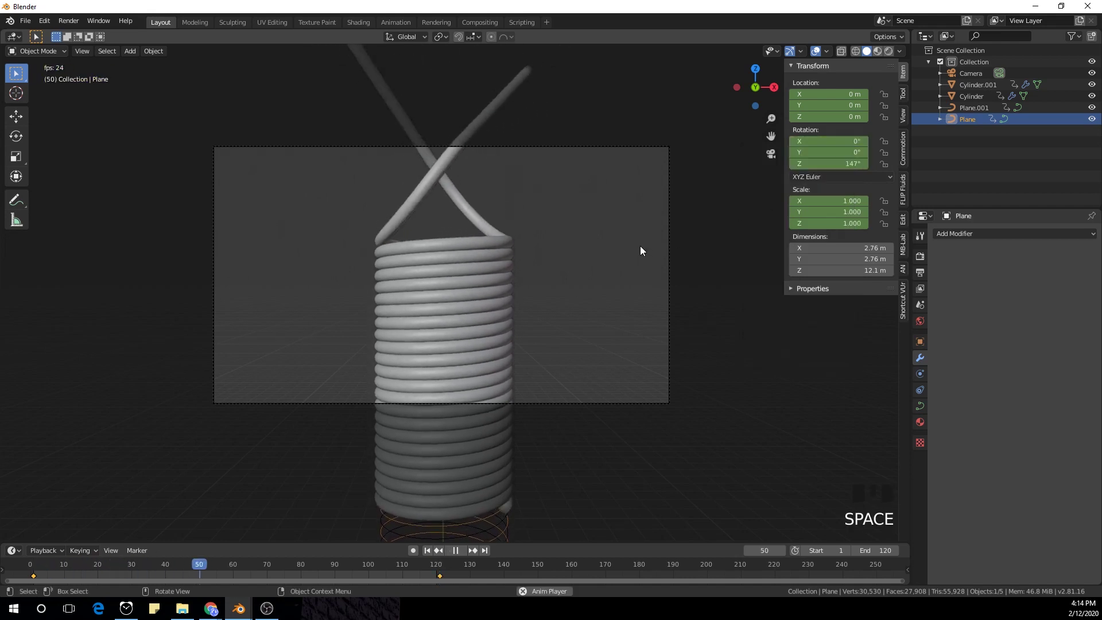
Review the twisting playback from the front view with the sidebar hidden.
{"action": "scroll", "scroll_direction": "up", "scroll_amount": 3}
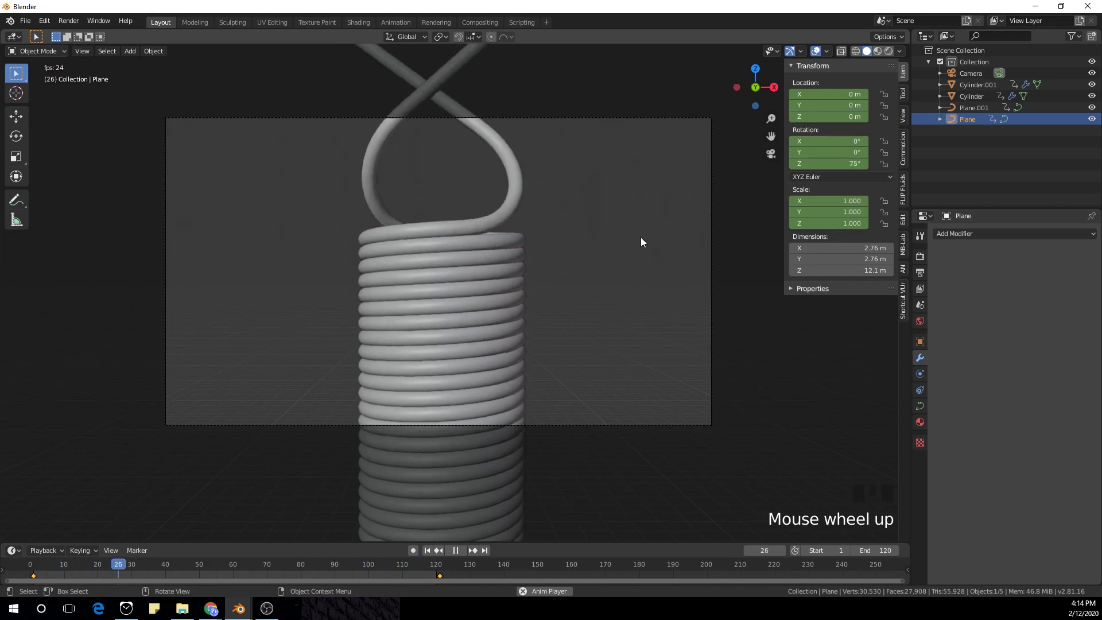
{"action": "scroll", "scroll_direction": "up", "scroll_amount": 3}
{"action": "key", "text": "n"}
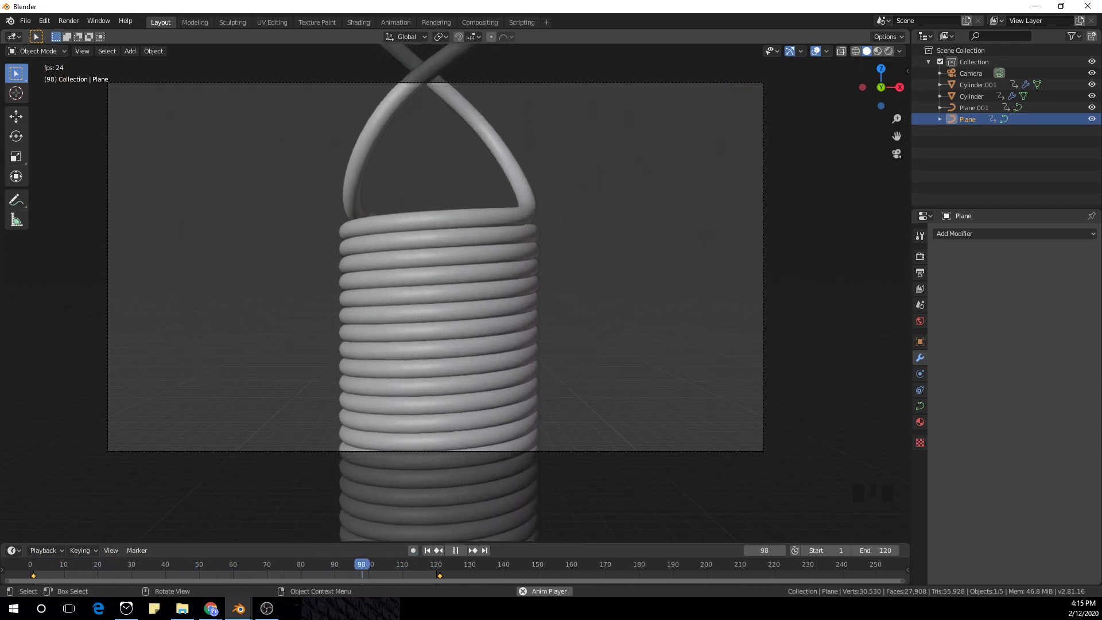
{"action": "left_click", "coordinate": [526, 219]}
{"action": "key", "text": "KP_1"}
{"action": "middle_click", "coordinate": [537, 141]}
{"action": "scroll", "scroll_direction": "up", "scroll_amount": 3}
Select the Cylinder spring and bring up its Material.001 node setup in Shading.
{"action": "left_click", "coordinate": [589, 158]}
{"action": "scroll", "scroll_direction": "down", "scroll_amount": 3}
{"action": "scroll", "scroll_direction": "up", "scroll_amount": 3}
{"action": "left_click", "coordinate": [647, 408]}
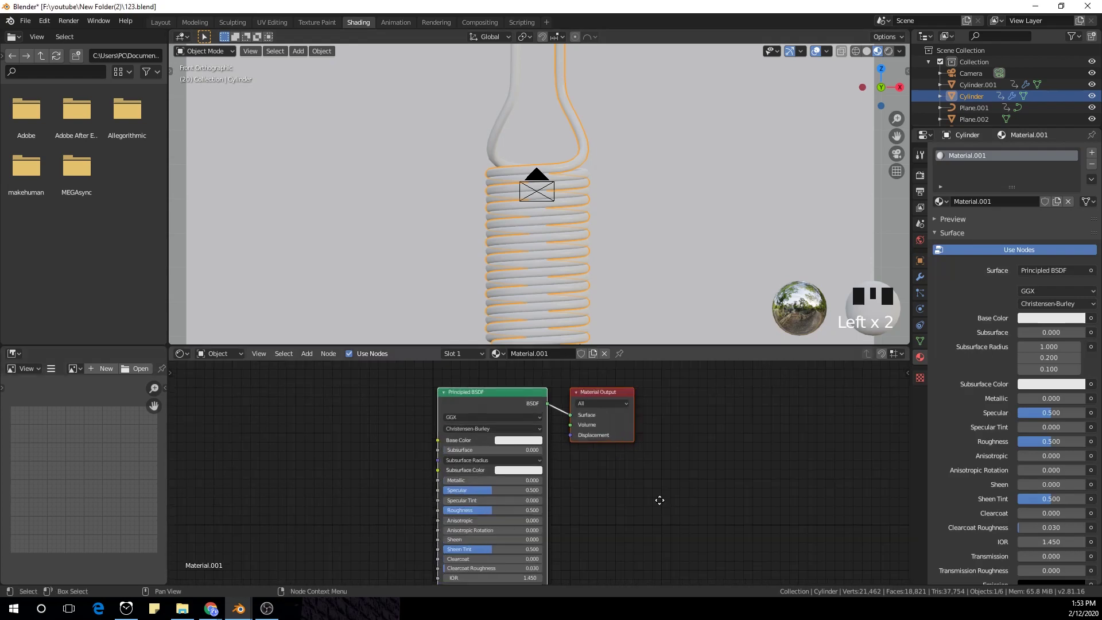
Add a Voronoi Texture node beside the Principled BSDF.
{"action": "left_click", "coordinate": [630, 420]}
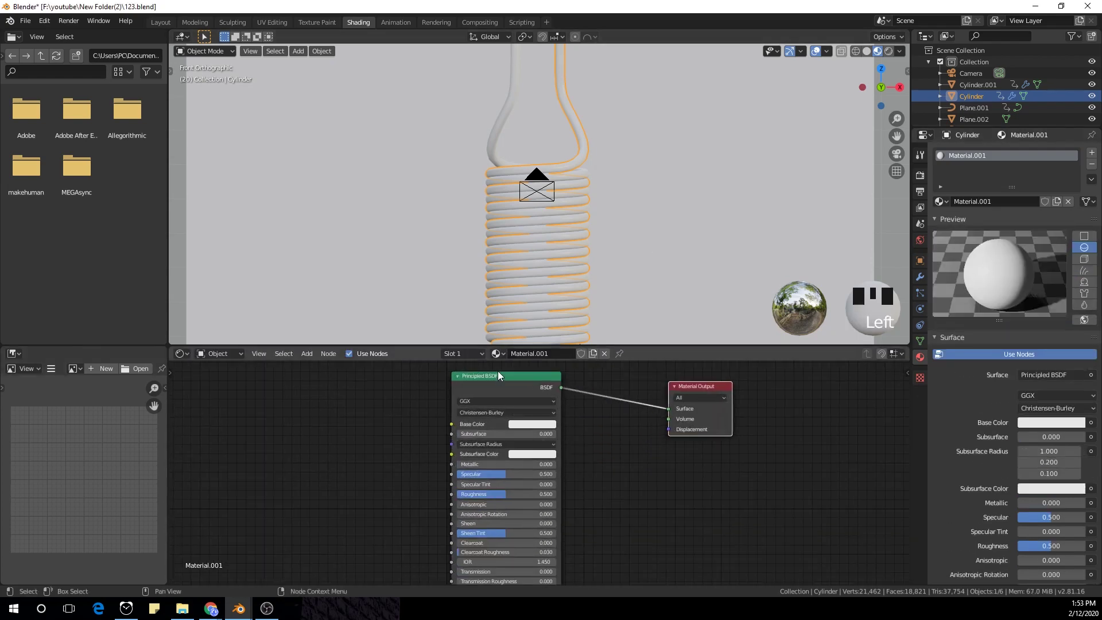
{"action": "left_click", "coordinate": [493, 430]}
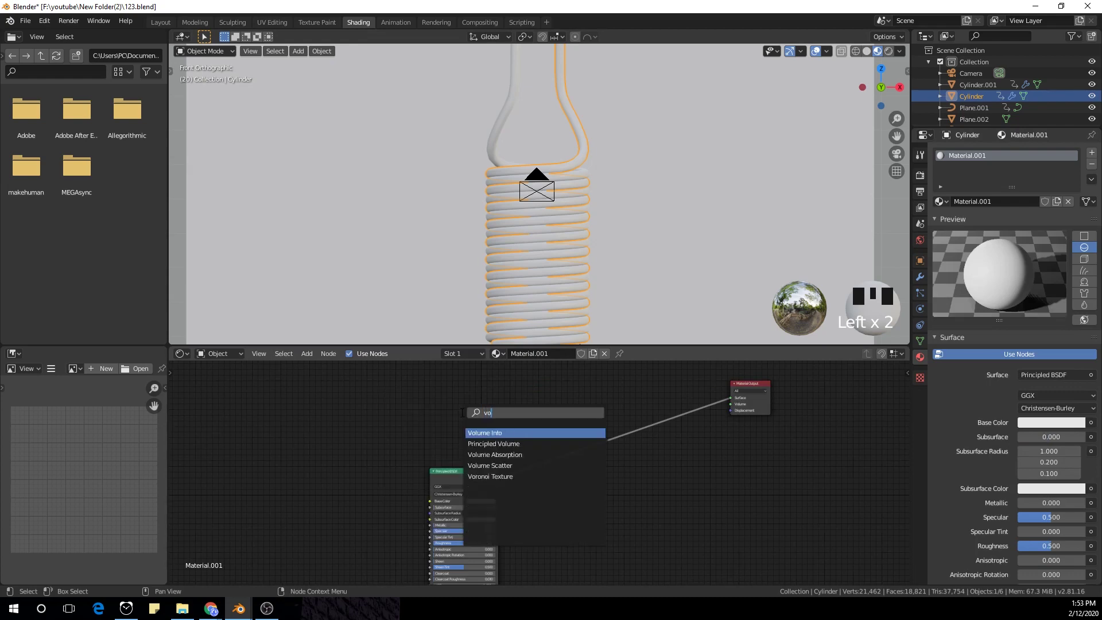
{"action": "left_click", "coordinate": [406, 414]}
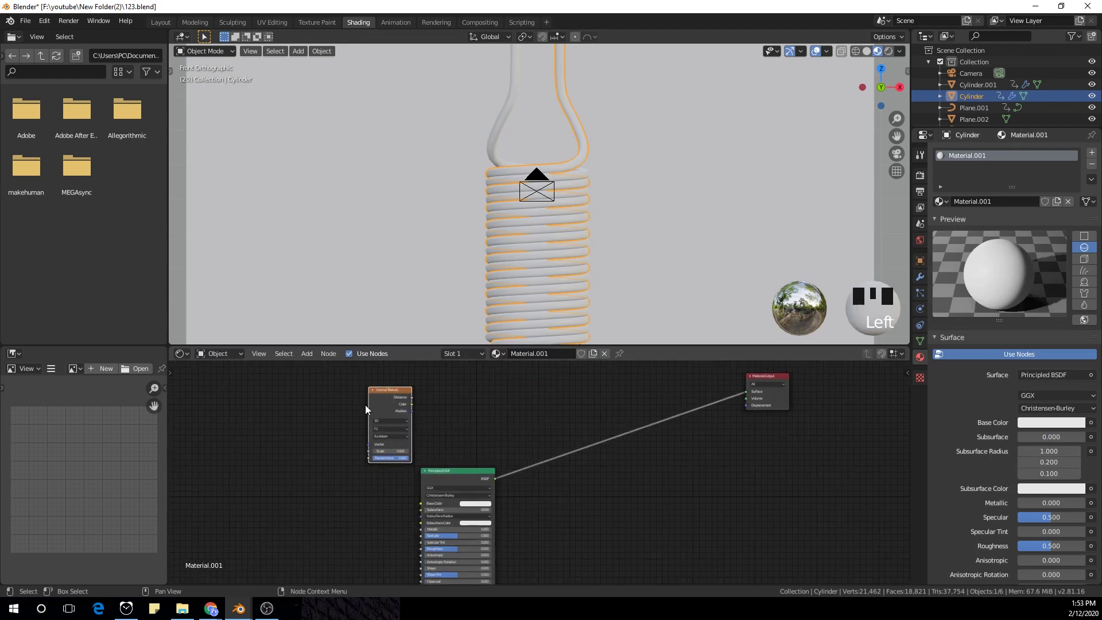
Feed Texture Coordinate and Mapping nodes into the Voronoi Texture with Ctrl+T.
{"action": "left_click", "coordinate": [386, 404]}
{"action": "key", "text": "ctrl+t"}
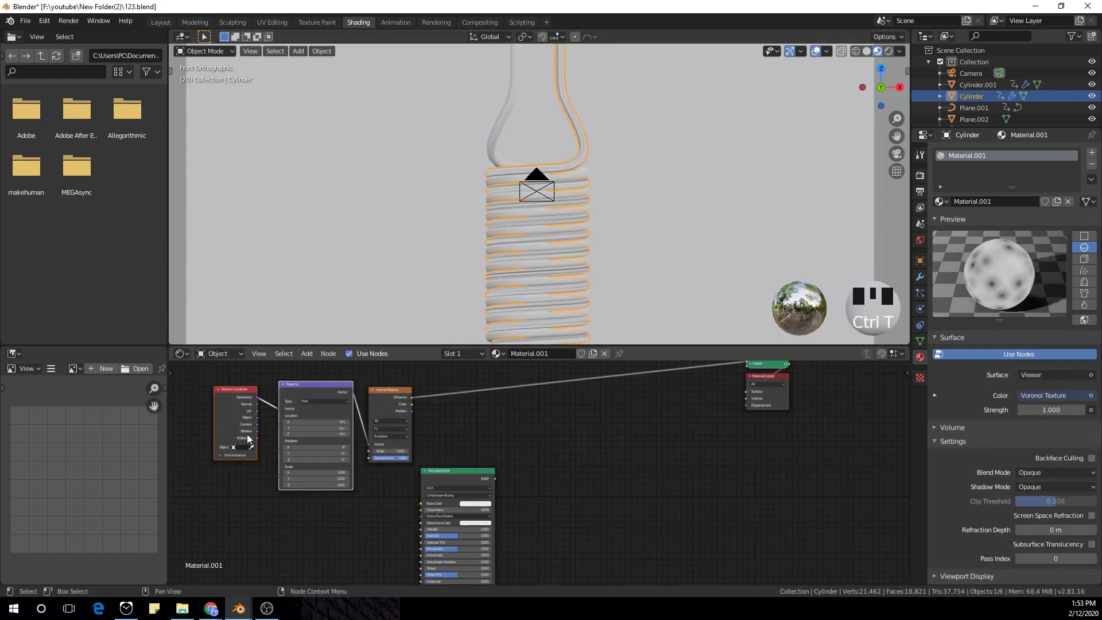
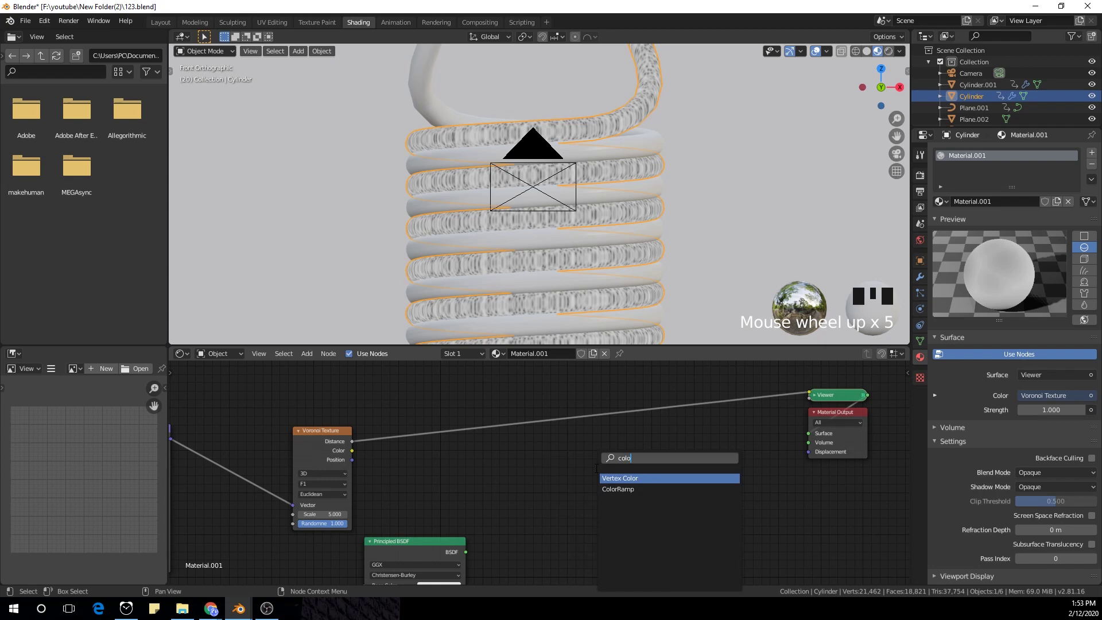
{"action": "scroll", "scroll_direction": "up", "scroll_amount": 3}
{"action": "scroll", "scroll_direction": "up", "scroll_amount": 3}
{"action": "scroll", "scroll_direction": "down", "scroll_amount": 3}
{"action": "scroll", "scroll_direction": "up", "scroll_amount": 3}
Apply the spring's scale so the Voronoi speckle texture isn't stretched.
{"action": "left_click", "coordinate": [666, 280]}
{"action": "key", "text": "Tab"}
{"action": "key", "text": "Tab"}
{"action": "key", "text": "ctrl+a"}
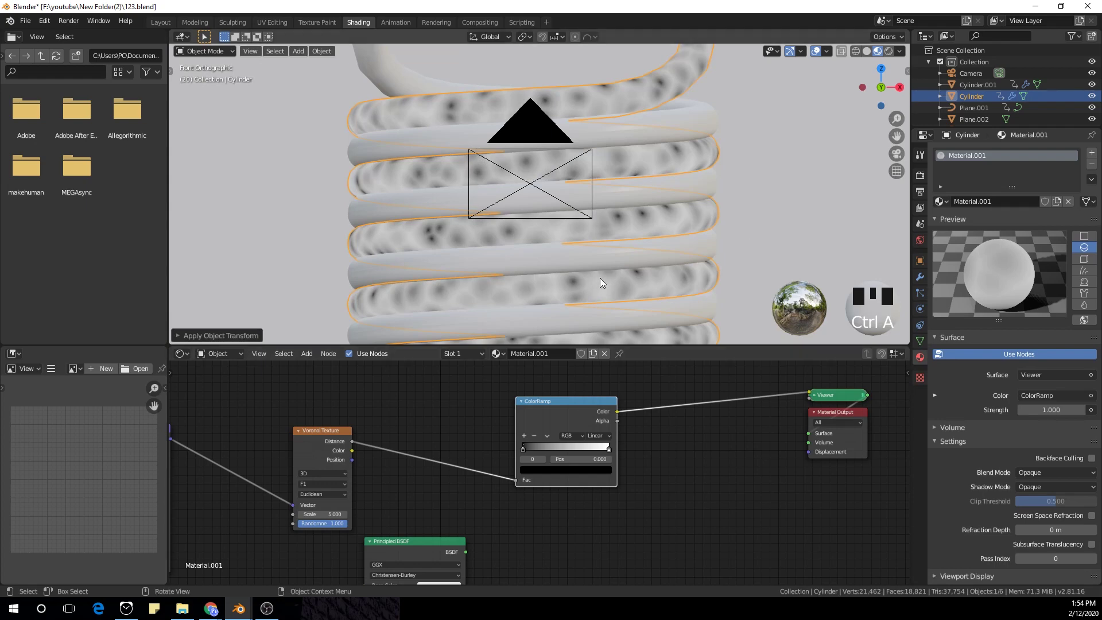
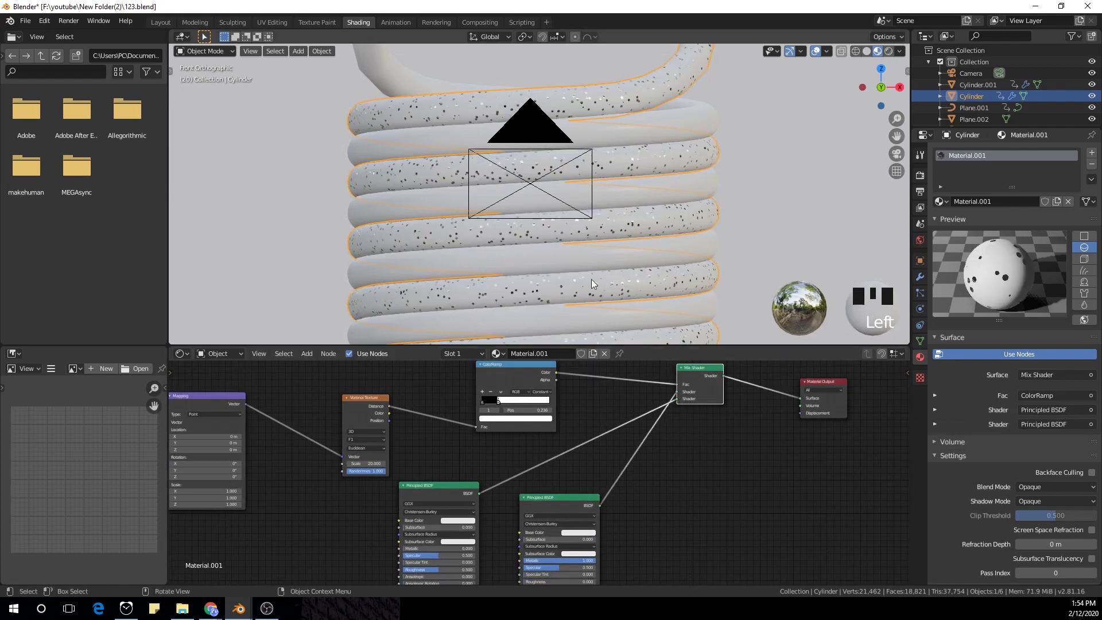
{"action": "scroll", "scroll_direction": "down", "scroll_amount": 3}
{"action": "scroll", "scroll_direction": "up", "scroll_amount": 3}
{"action": "scroll", "scroll_direction": "down", "scroll_amount": 3}
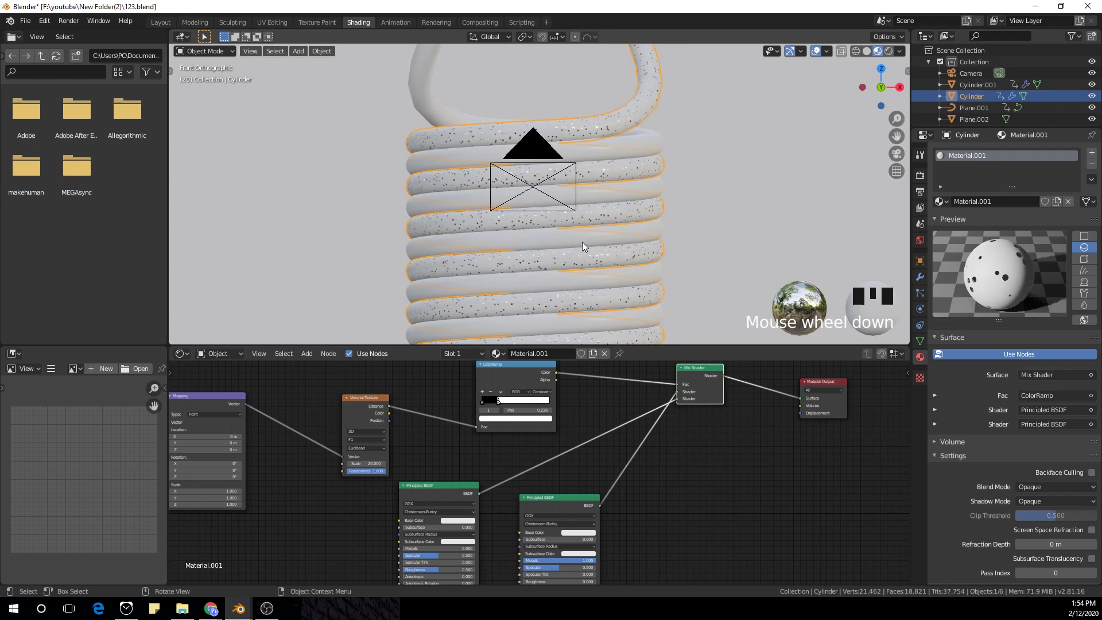
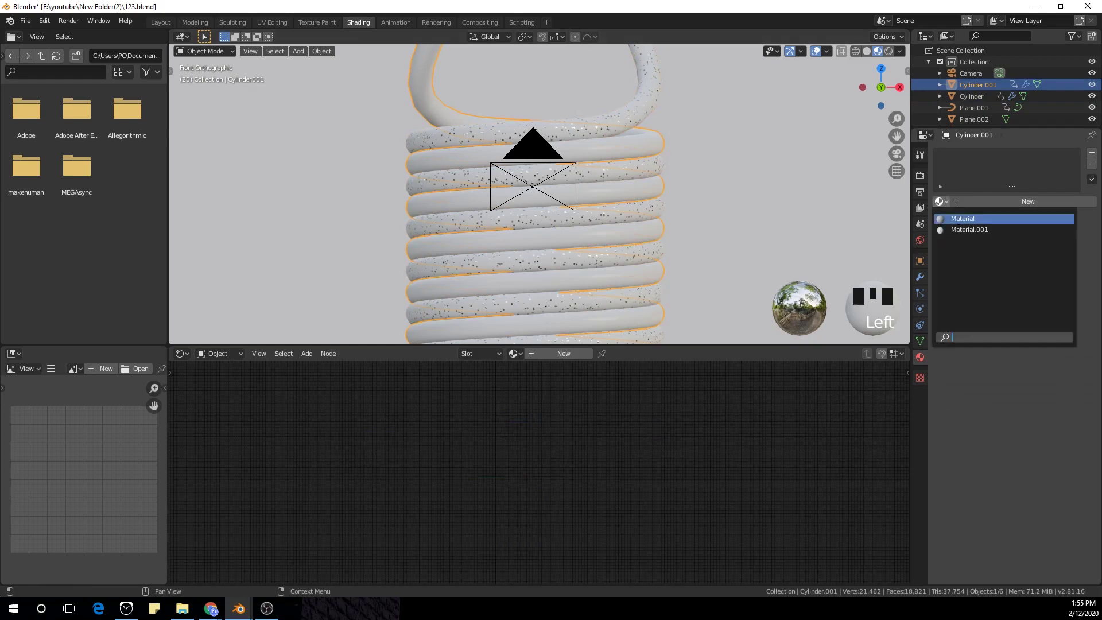
Assign the speckled material to the second spring, Cylinder.001.
{"action": "left_click_drag", "start_coordinate": [968, 232], "coordinate": [546, 451]}
{"action": "middle_click", "coordinate": [545, 451]}
{"action": "left_click", "coordinate": [497, 442]}
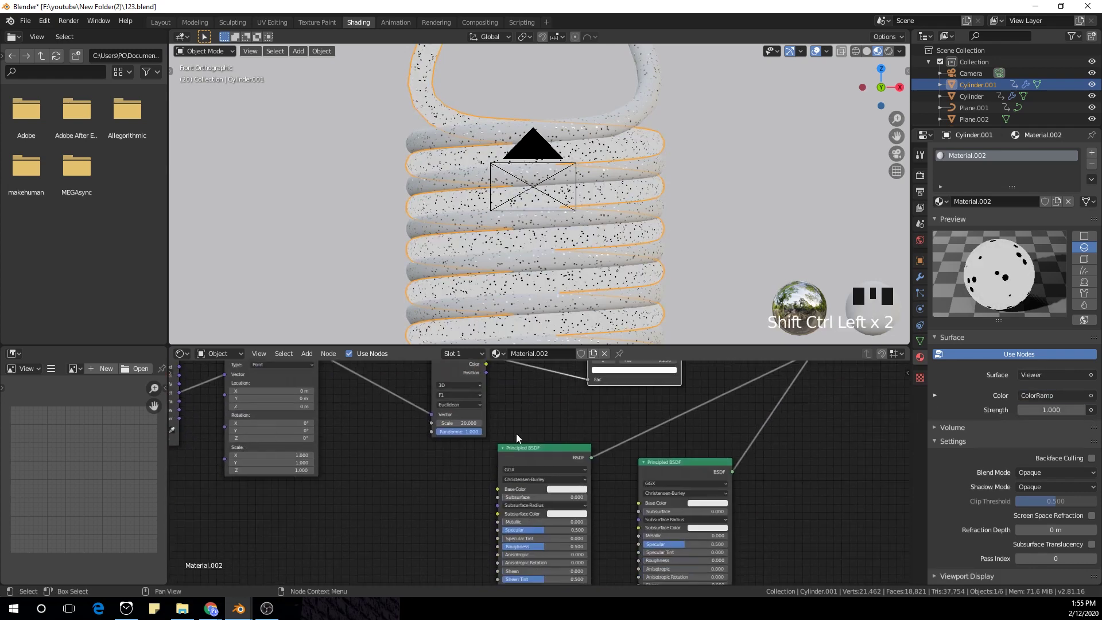
Duplicate the Voronoi Texture node for a second layer of larger spots.
{"action": "left_click_drag", "start_coordinate": [508, 452], "coordinate": [474, 382]}
{"action": "left_click", "coordinate": [474, 382]}
{"action": "key", "text": "shift+d"}
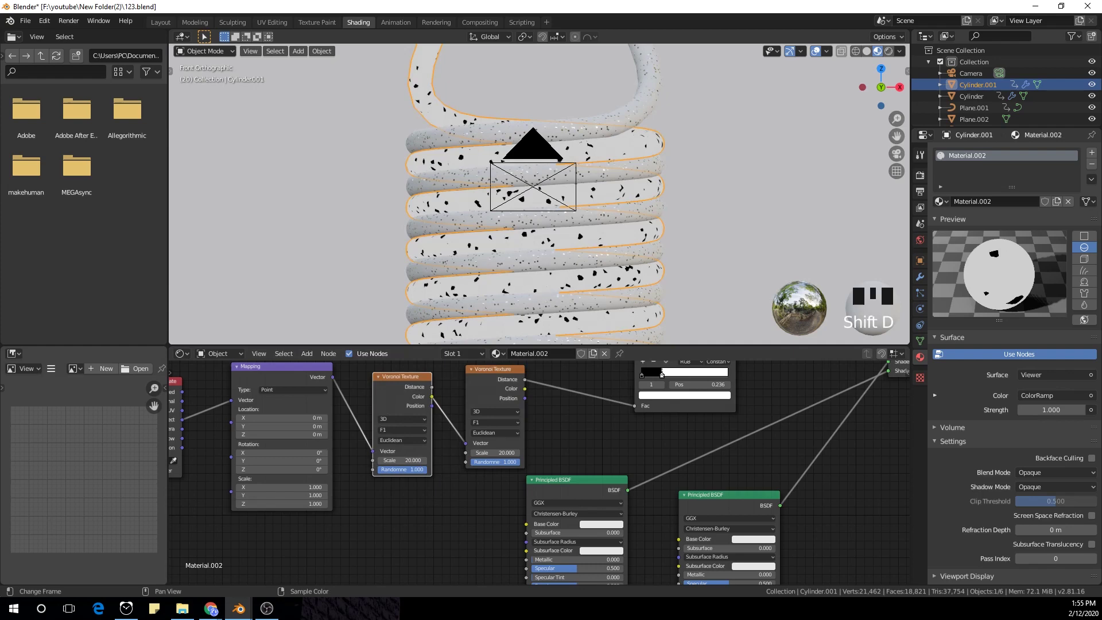
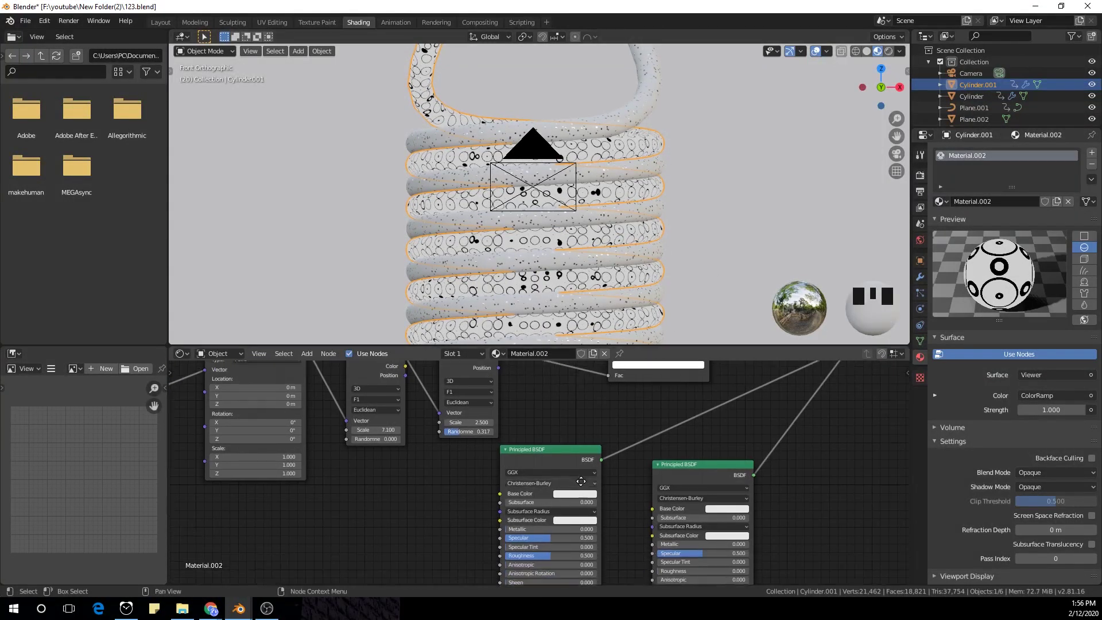
Set the pattern's Base Color to deep blue and raise Transmission to 0.5.
{"action": "left_click", "coordinate": [586, 494]}
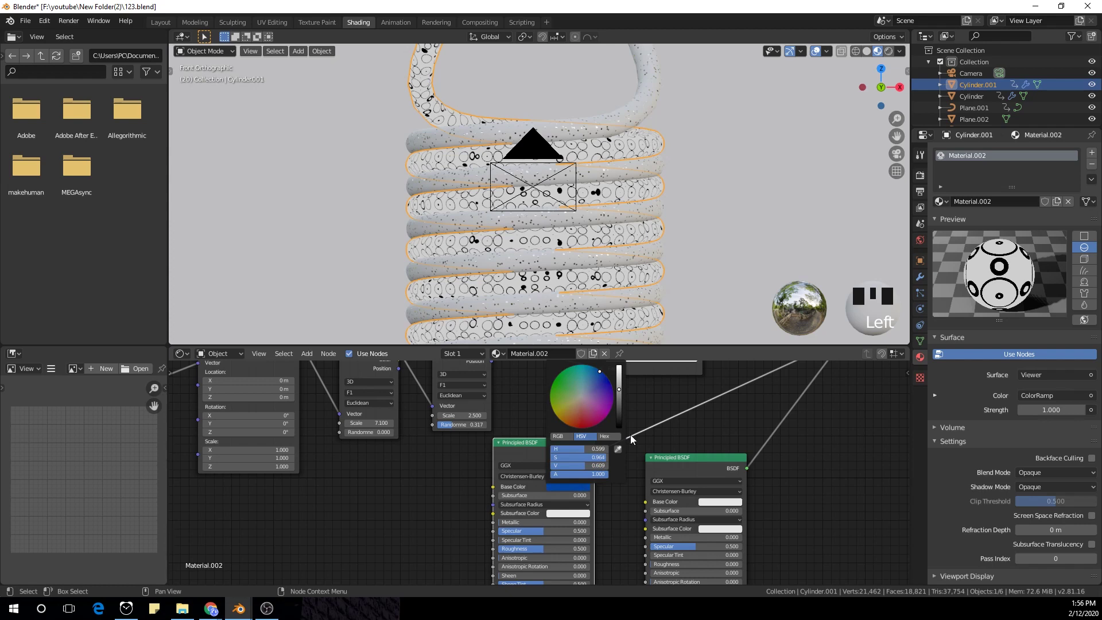
{"action": "left_click_drag", "start_coordinate": [723, 403], "coordinate": [545, 287]}
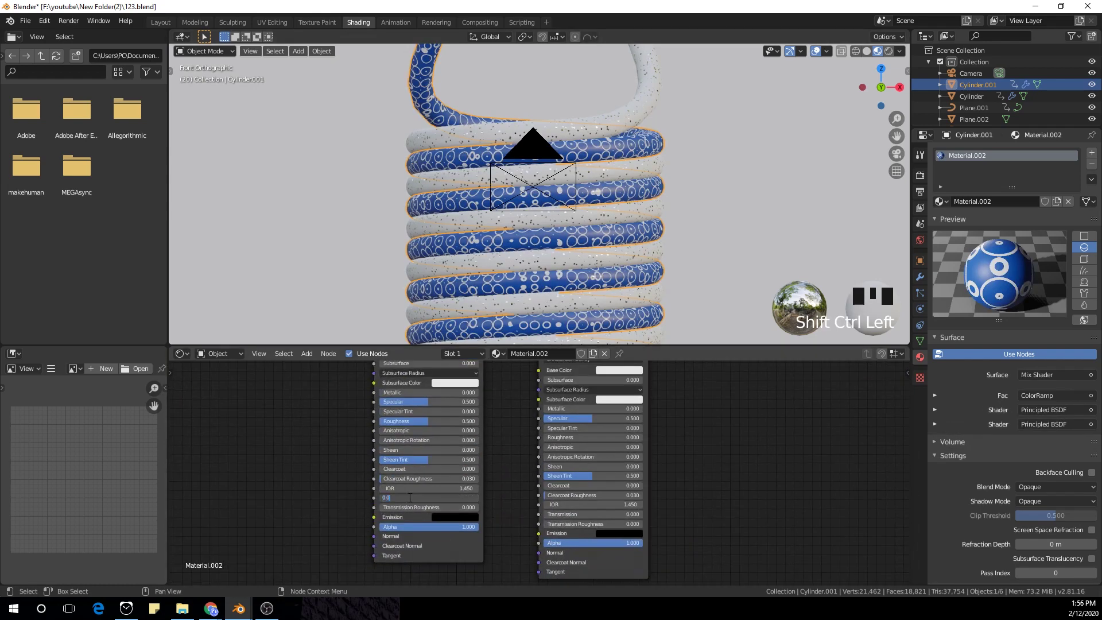
{"action": "left_click_drag", "start_coordinate": [413, 503], "coordinate": [447, 464]}
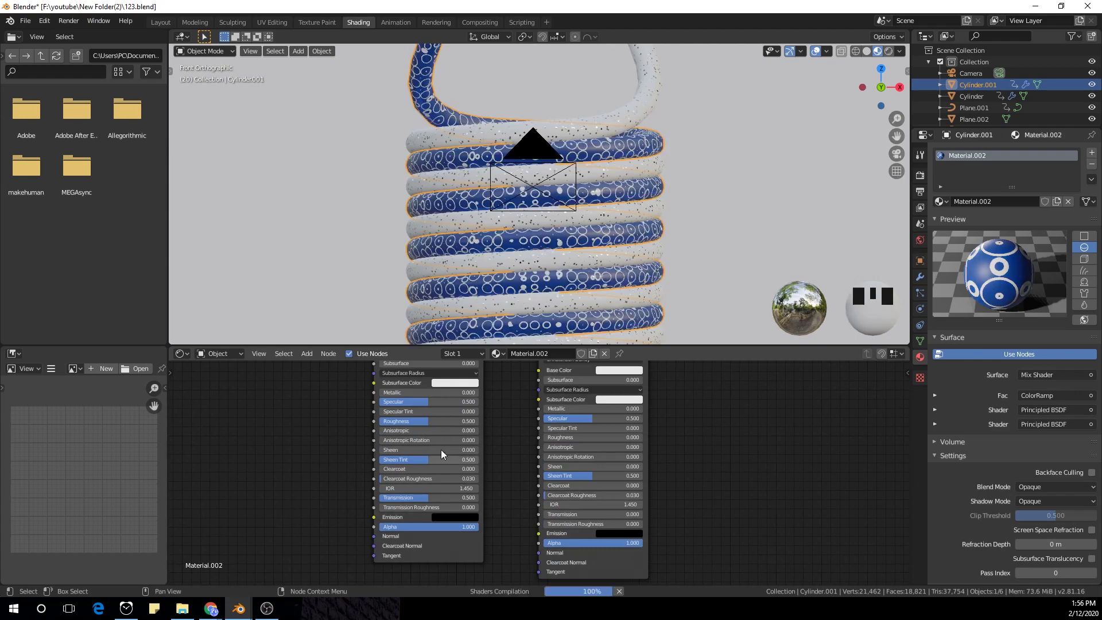
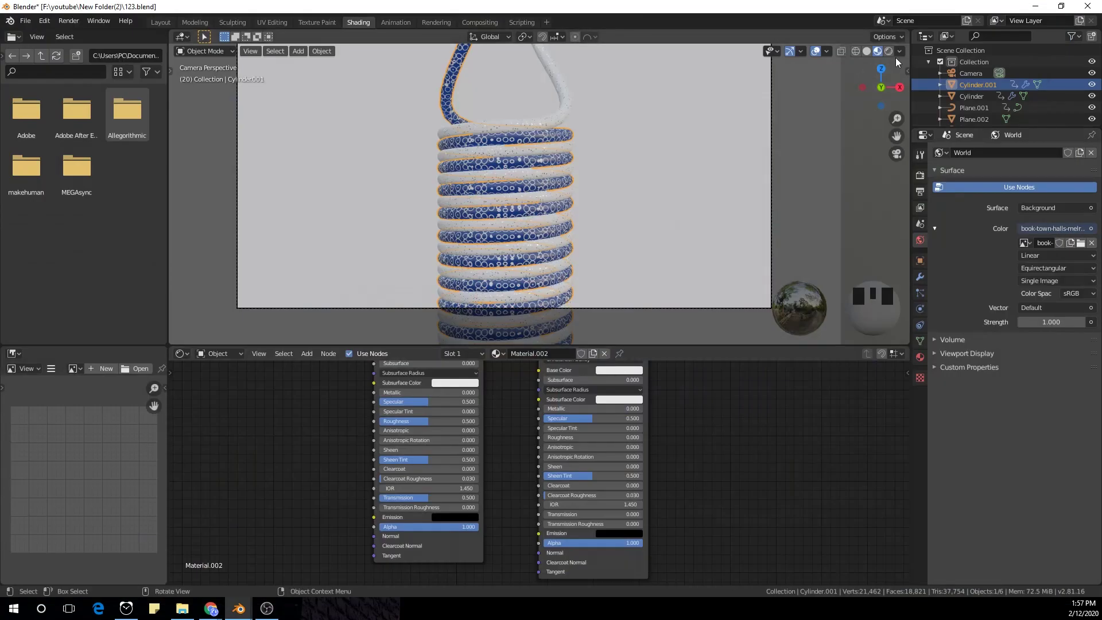
Load the HDRI interior photo as the World environment texture.
{"action": "left_click", "coordinate": [888, 62]}
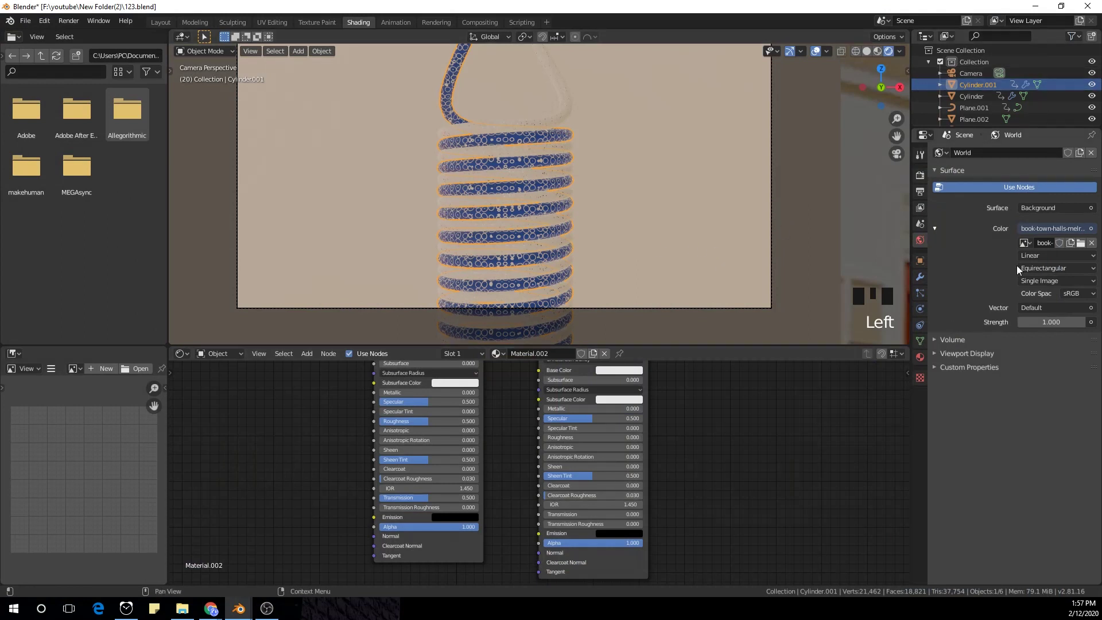